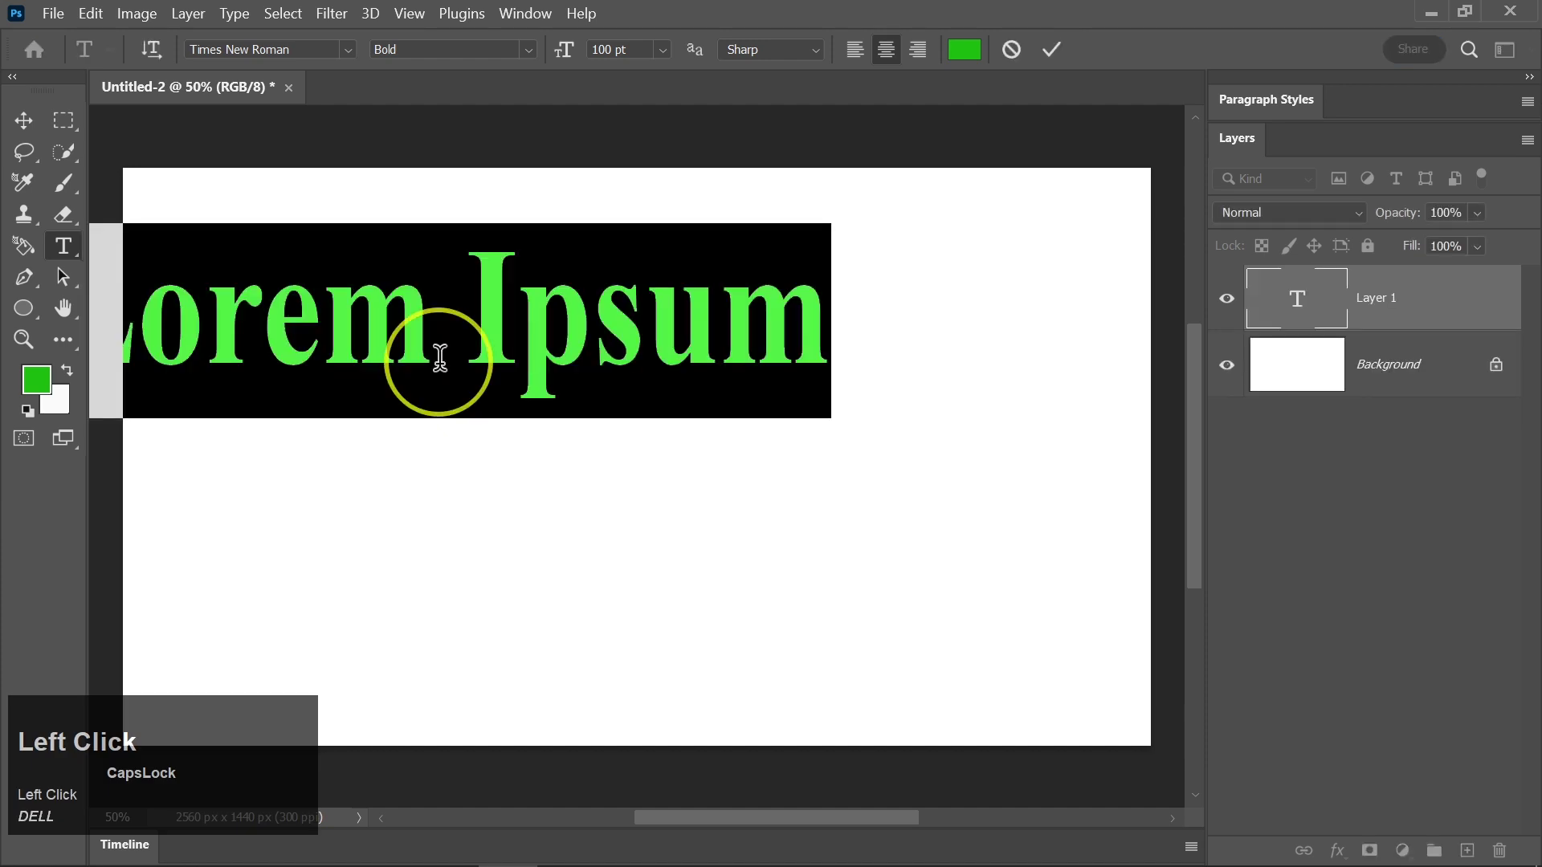
Enter the title text 'SWD' on the new type layer.
type("swd")
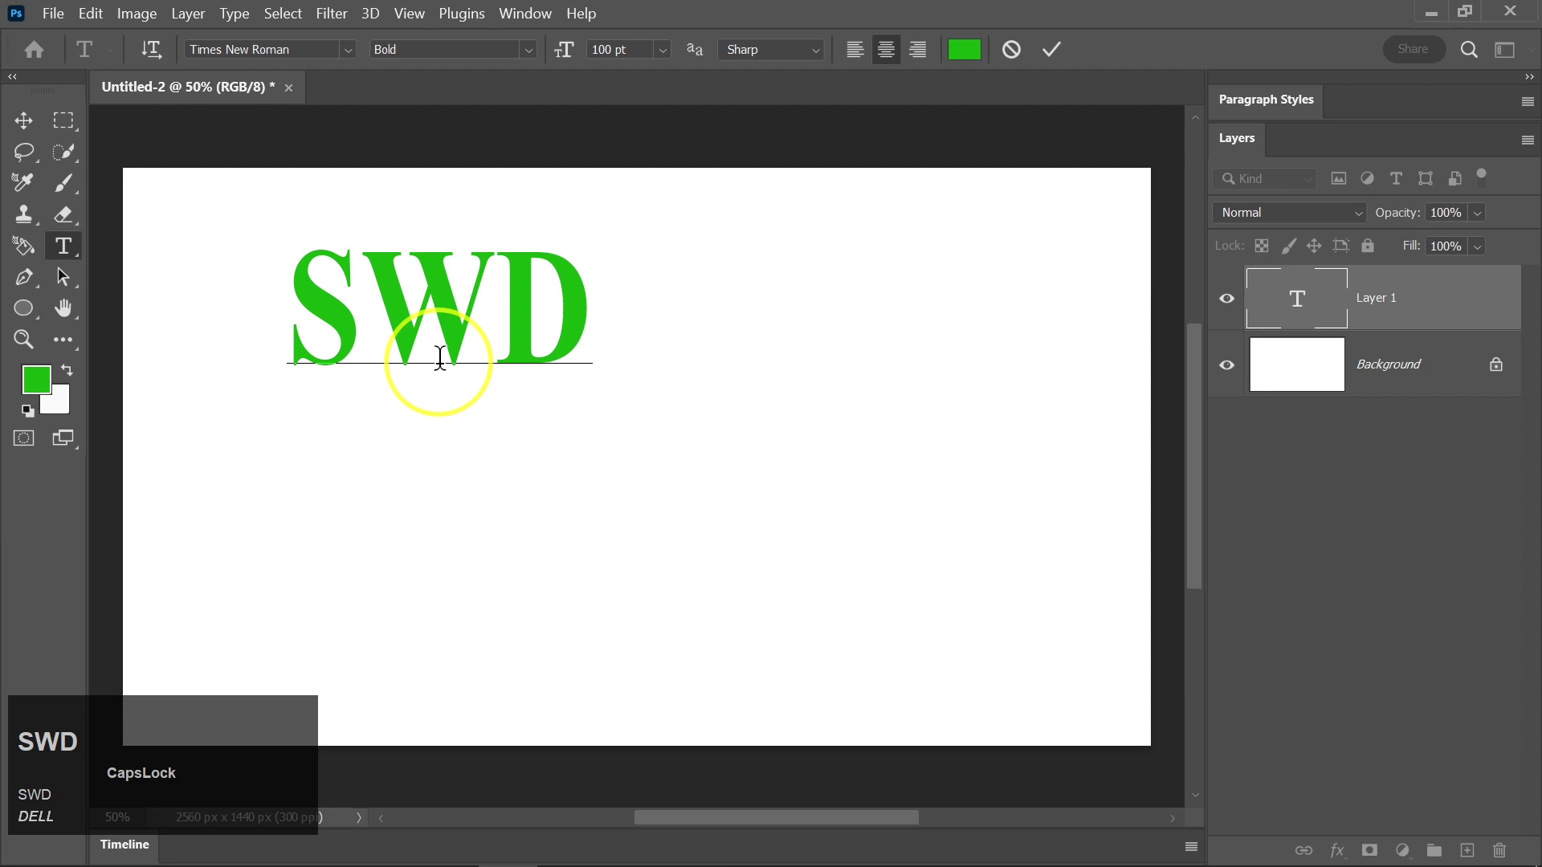
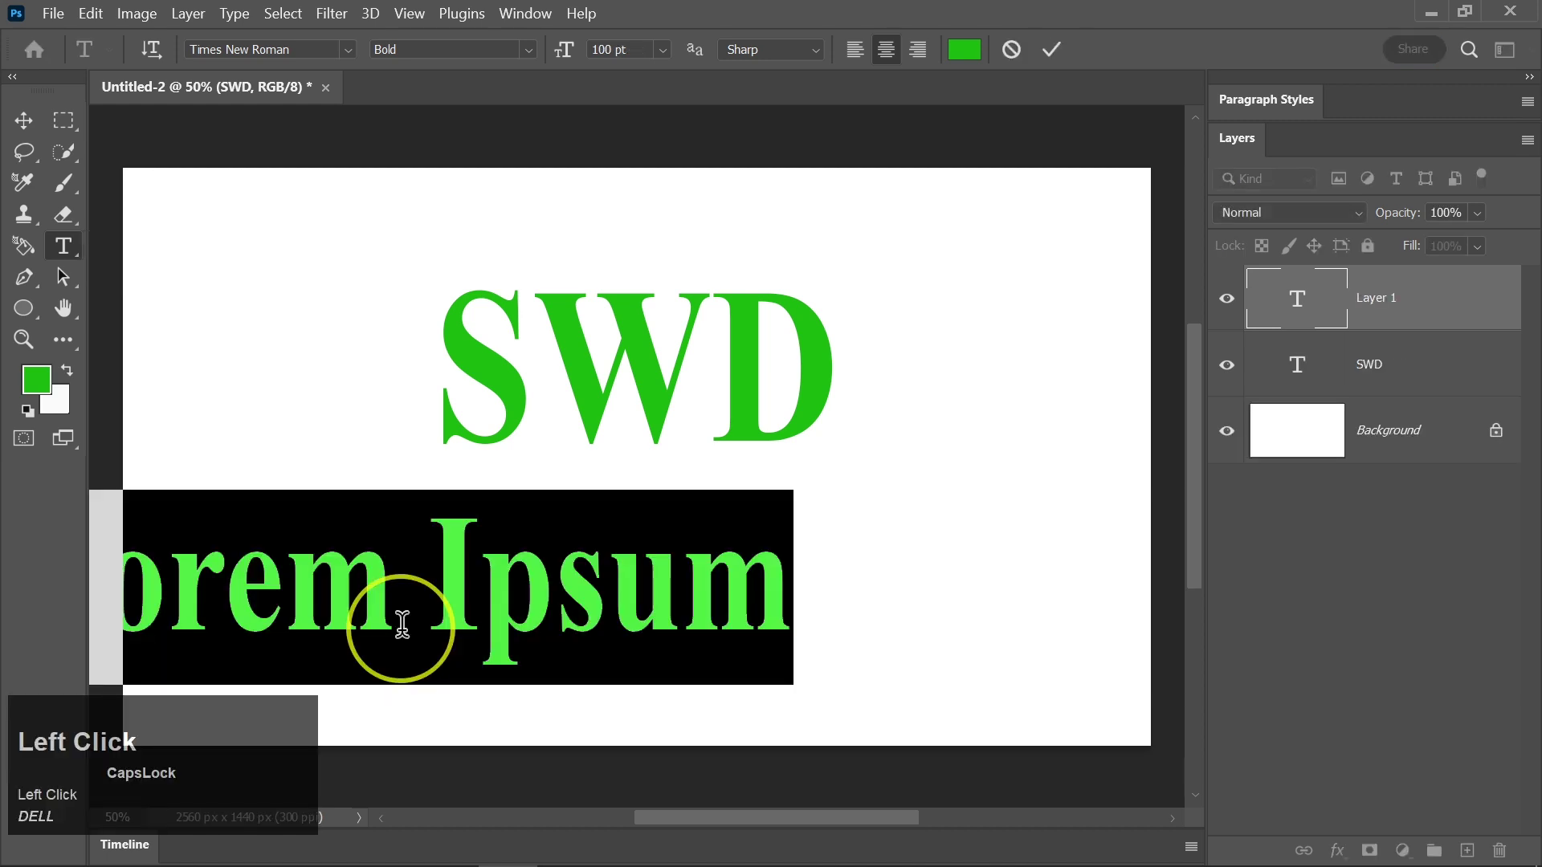
Enter the subtitle 'MARKETING' below SWD, correcting the mistyped letters.
type("martek")
key("BackSpace")
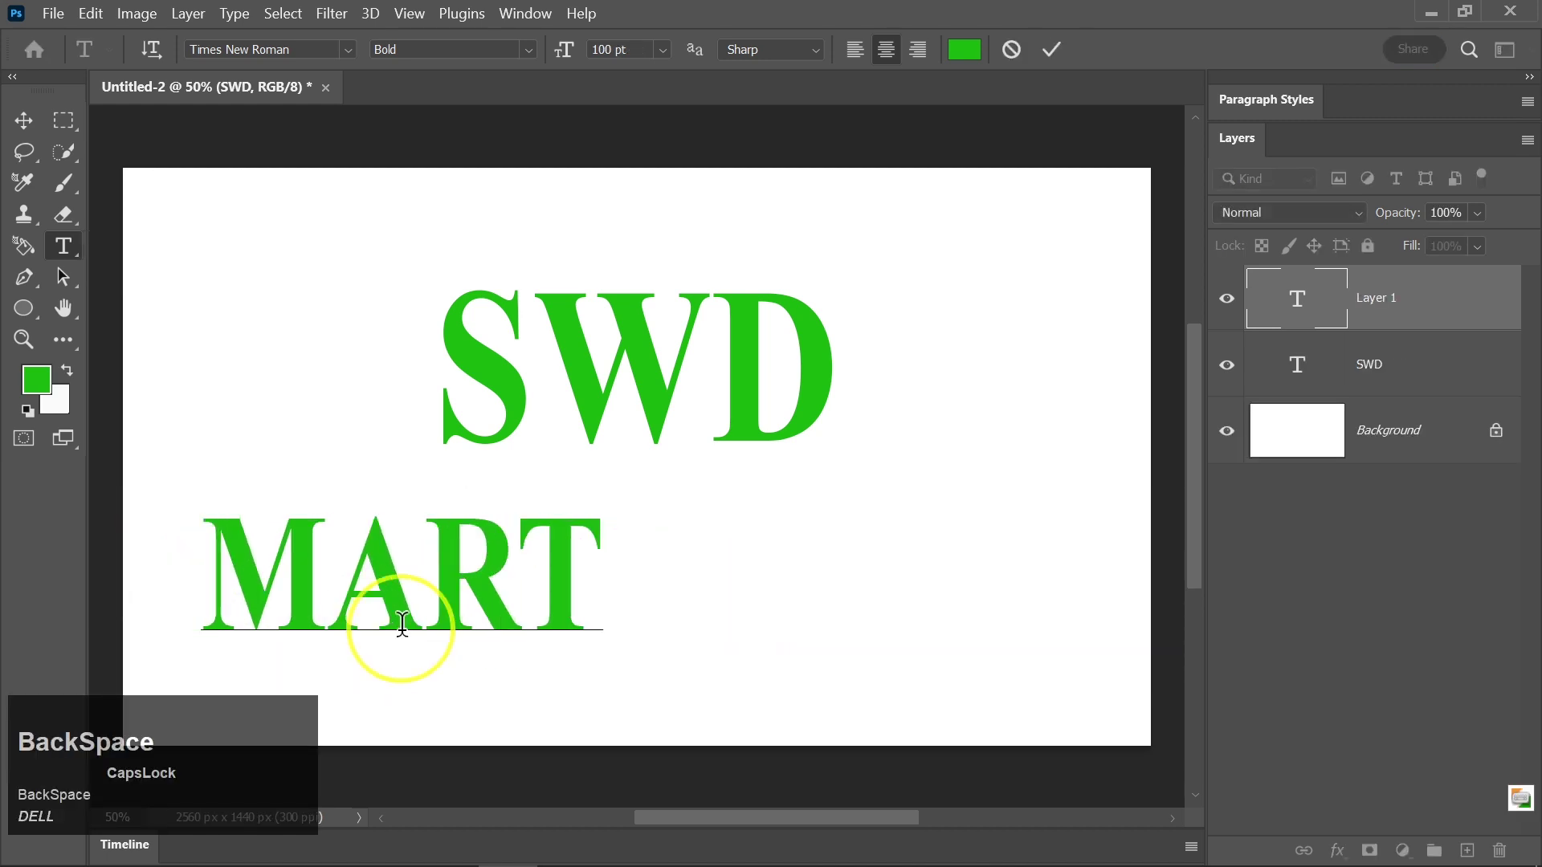
type("keting")
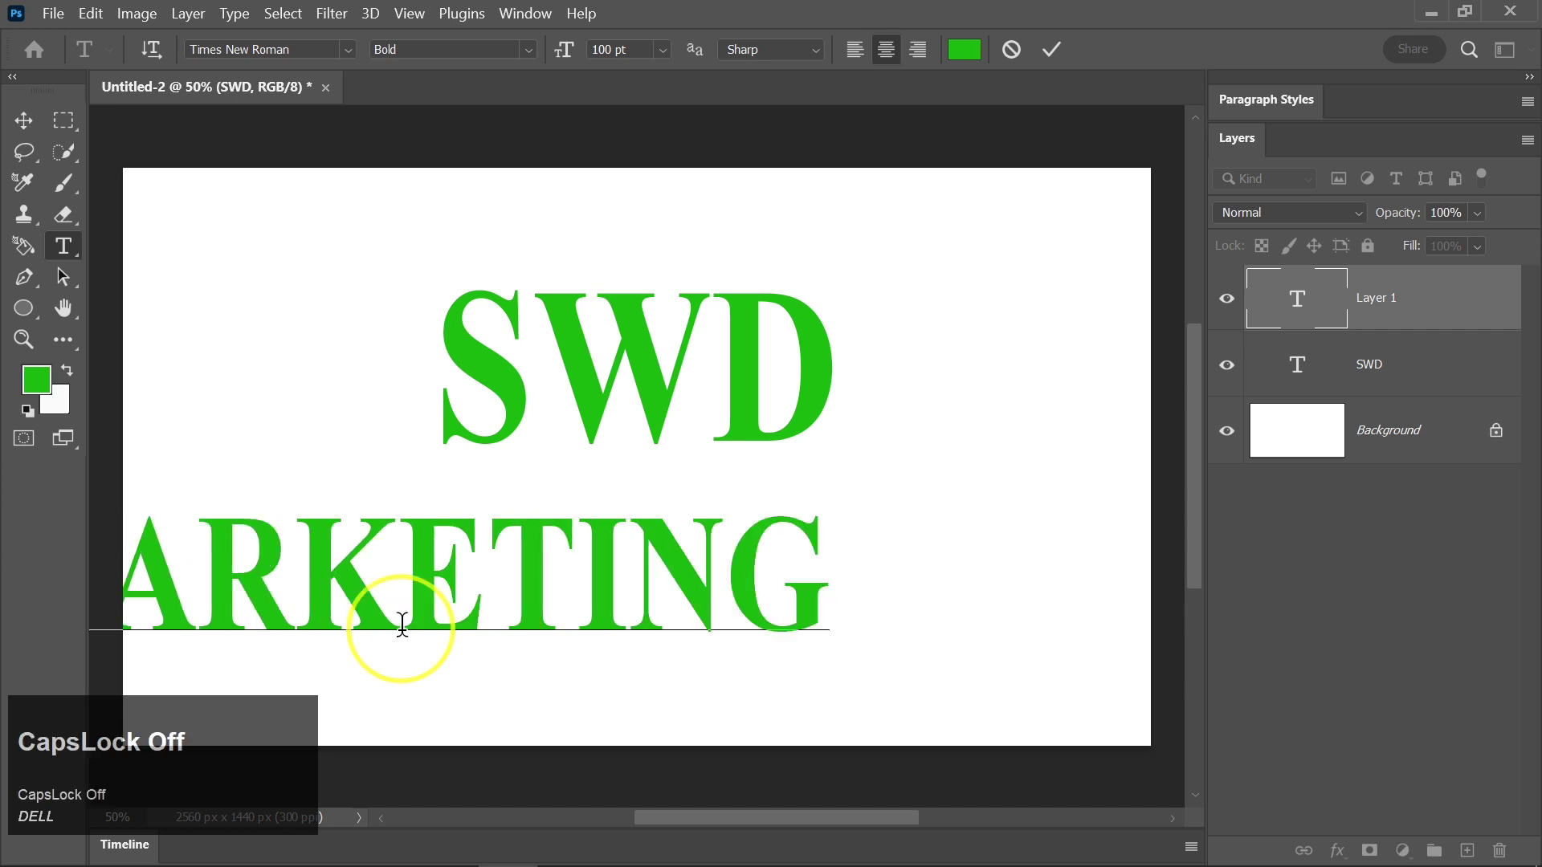
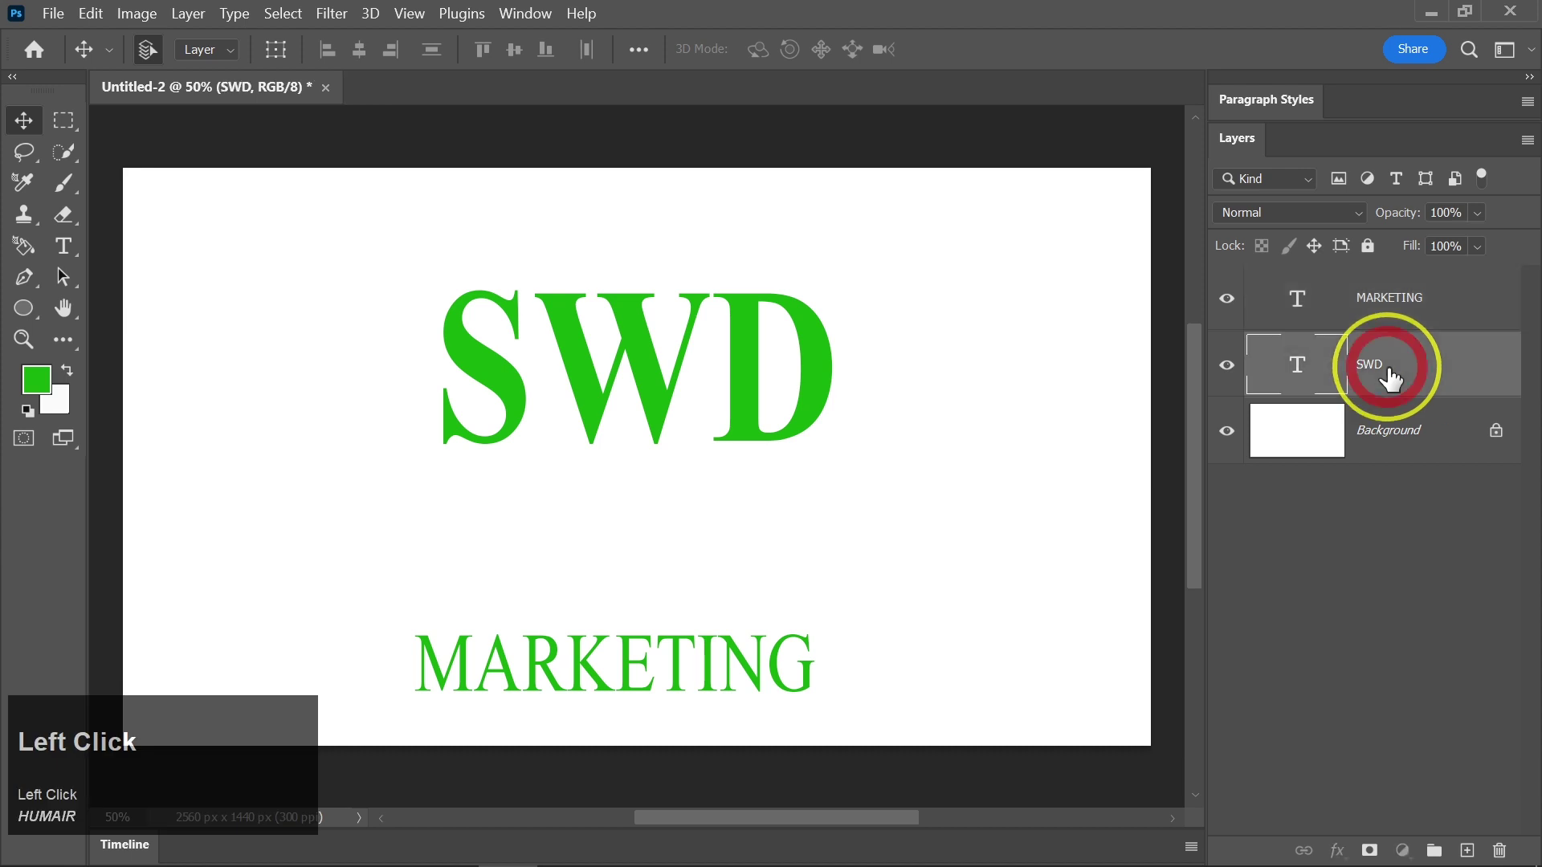
Rasterize the SWD type layer and make the MARKETING layer active for the black fill.
right_click(1369, 367)
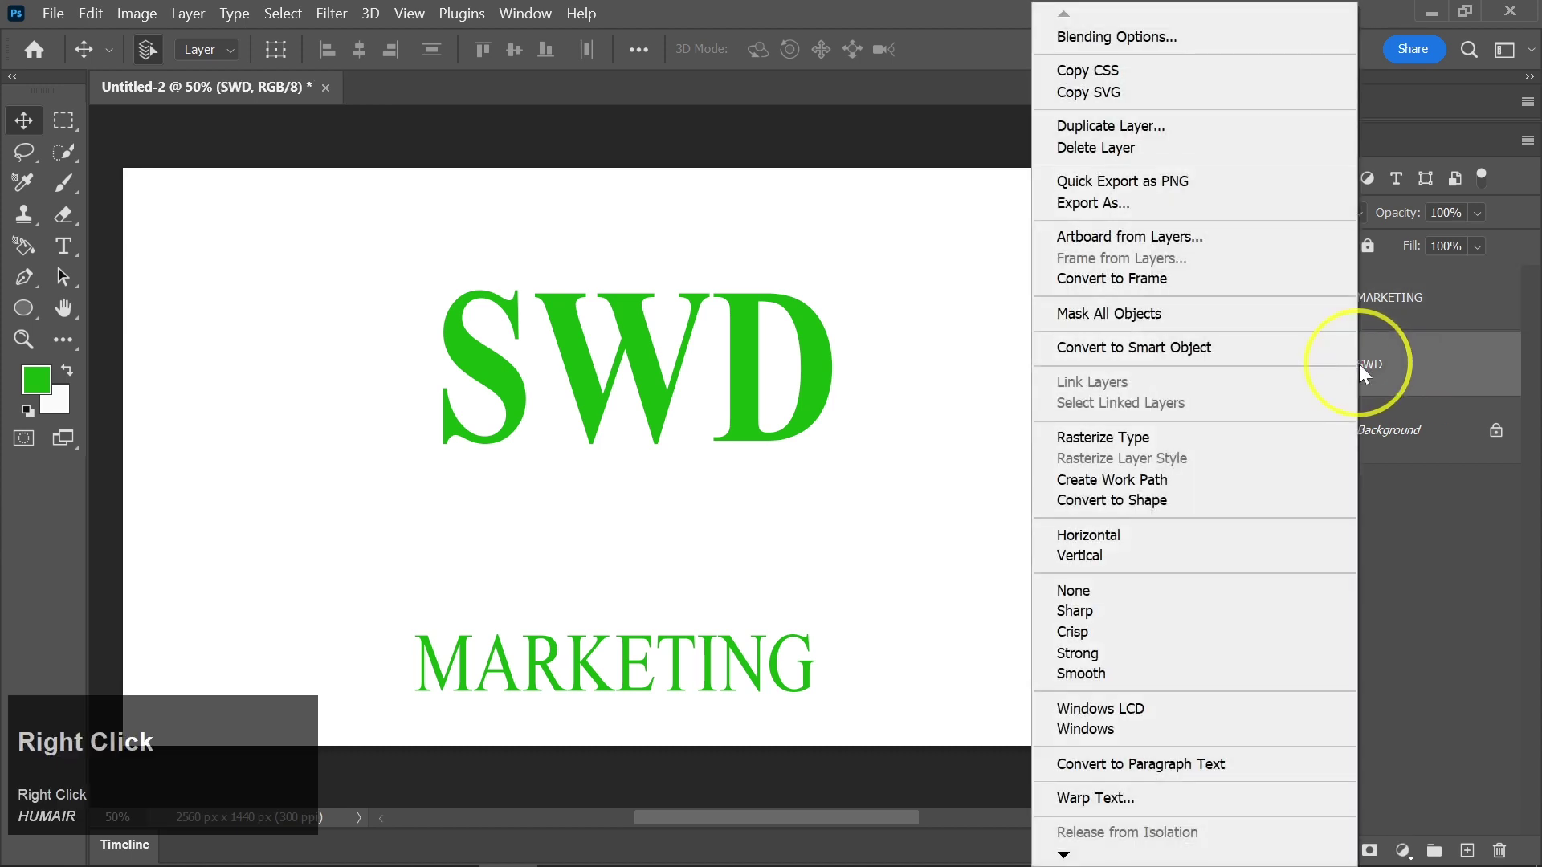
left_click(1215, 438)
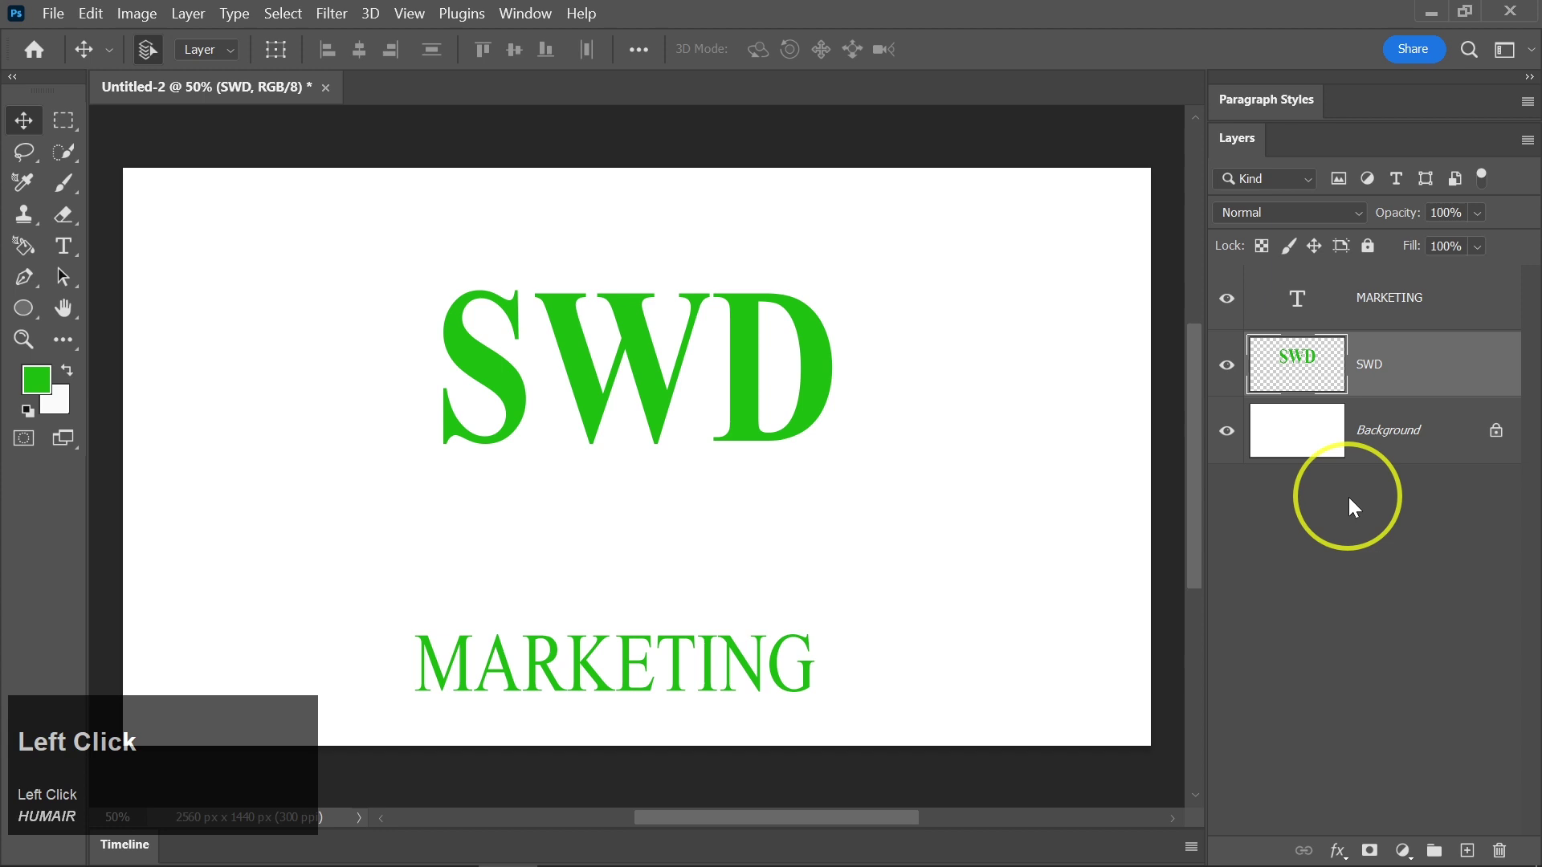
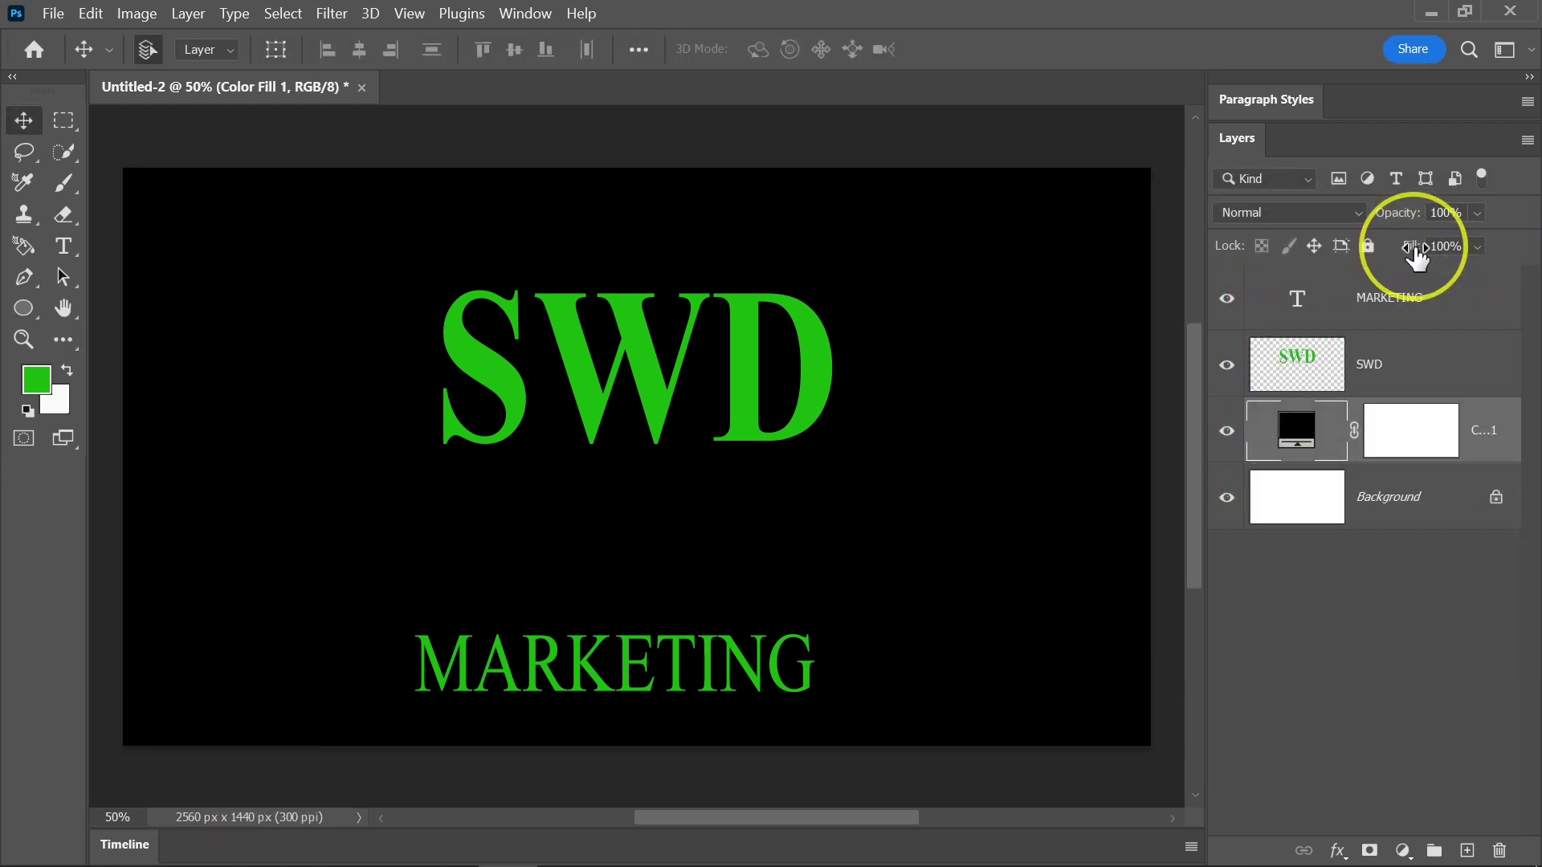
left_click(1386, 311)
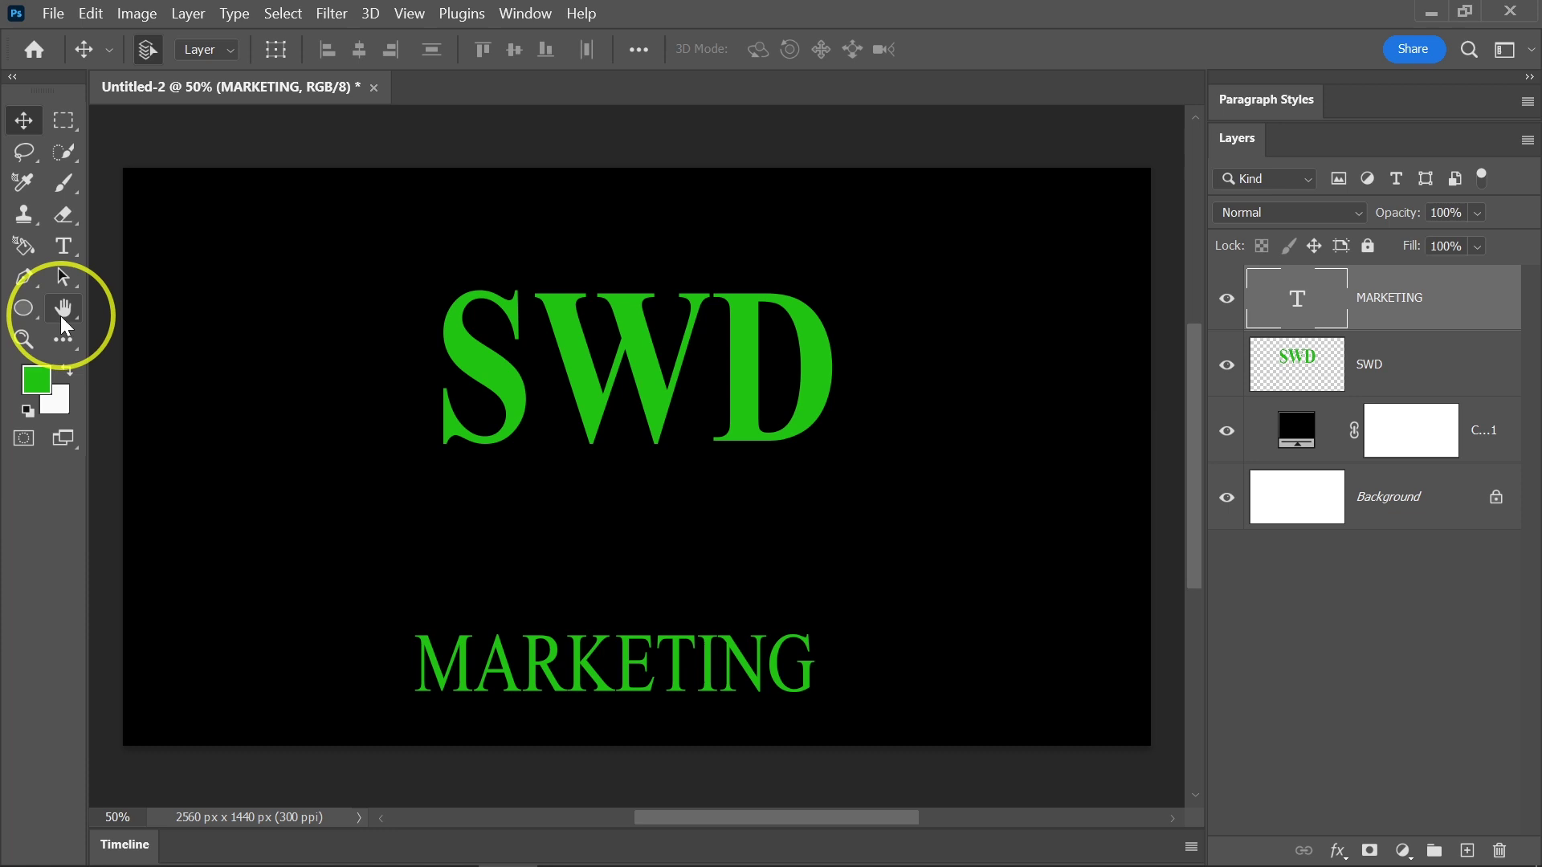
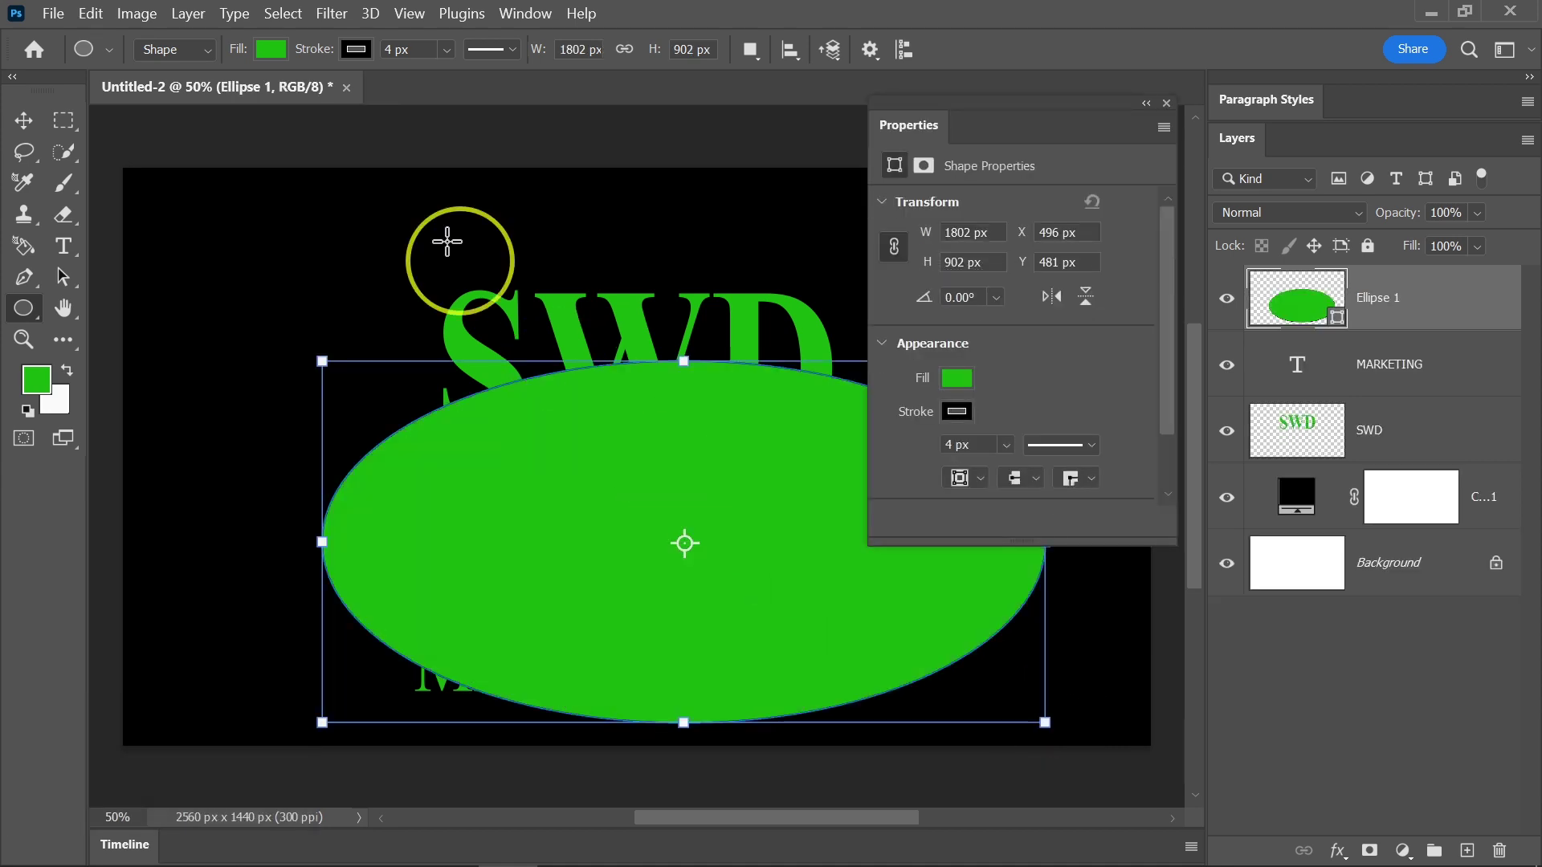
Give the ellipse a blue fill and copy it for duplication.
double_click(375, 47)
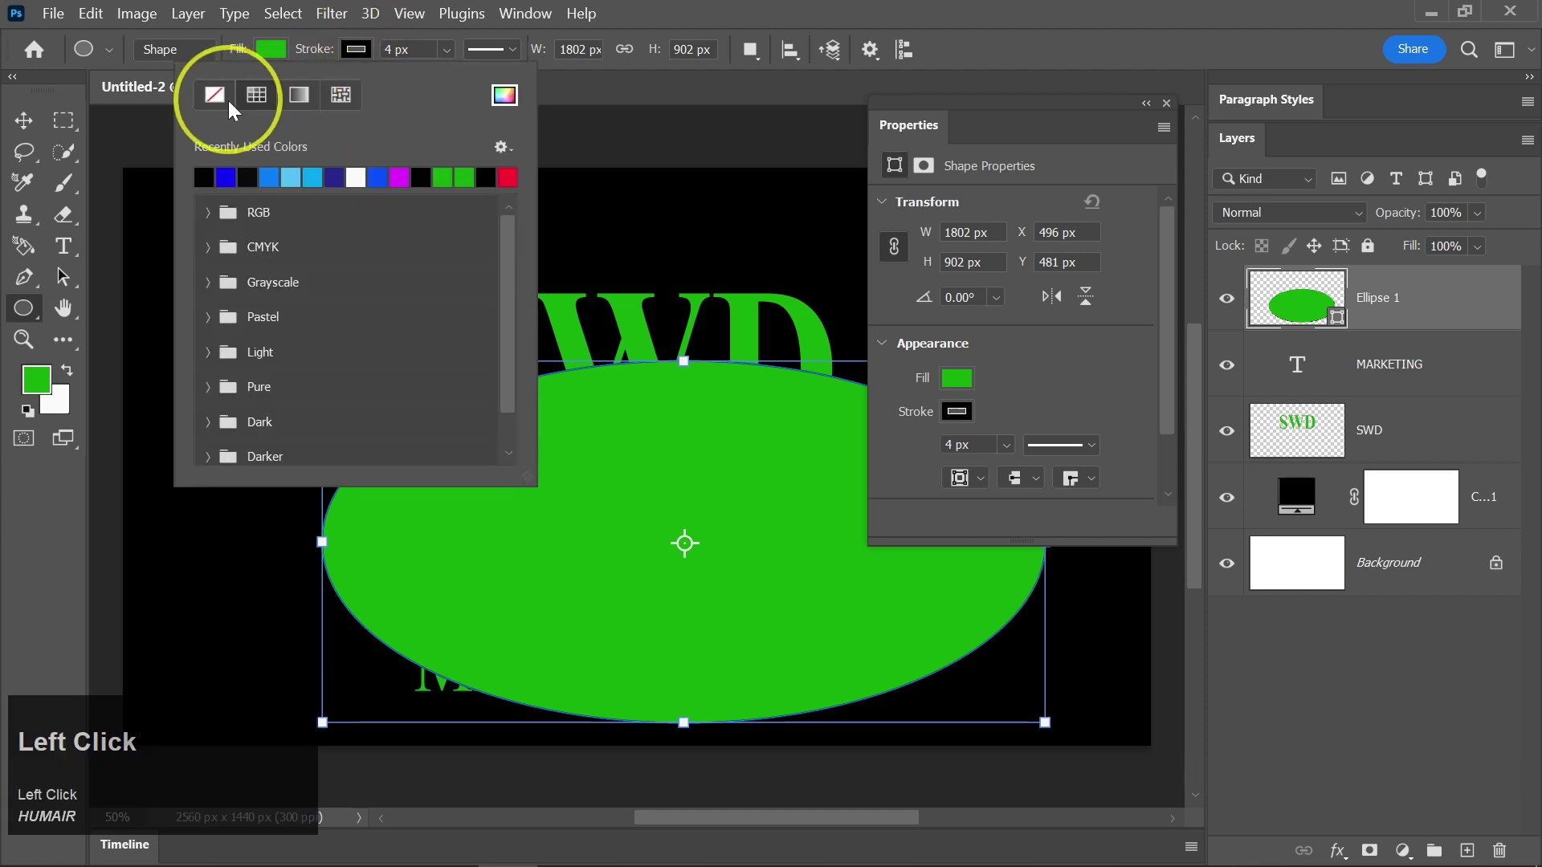
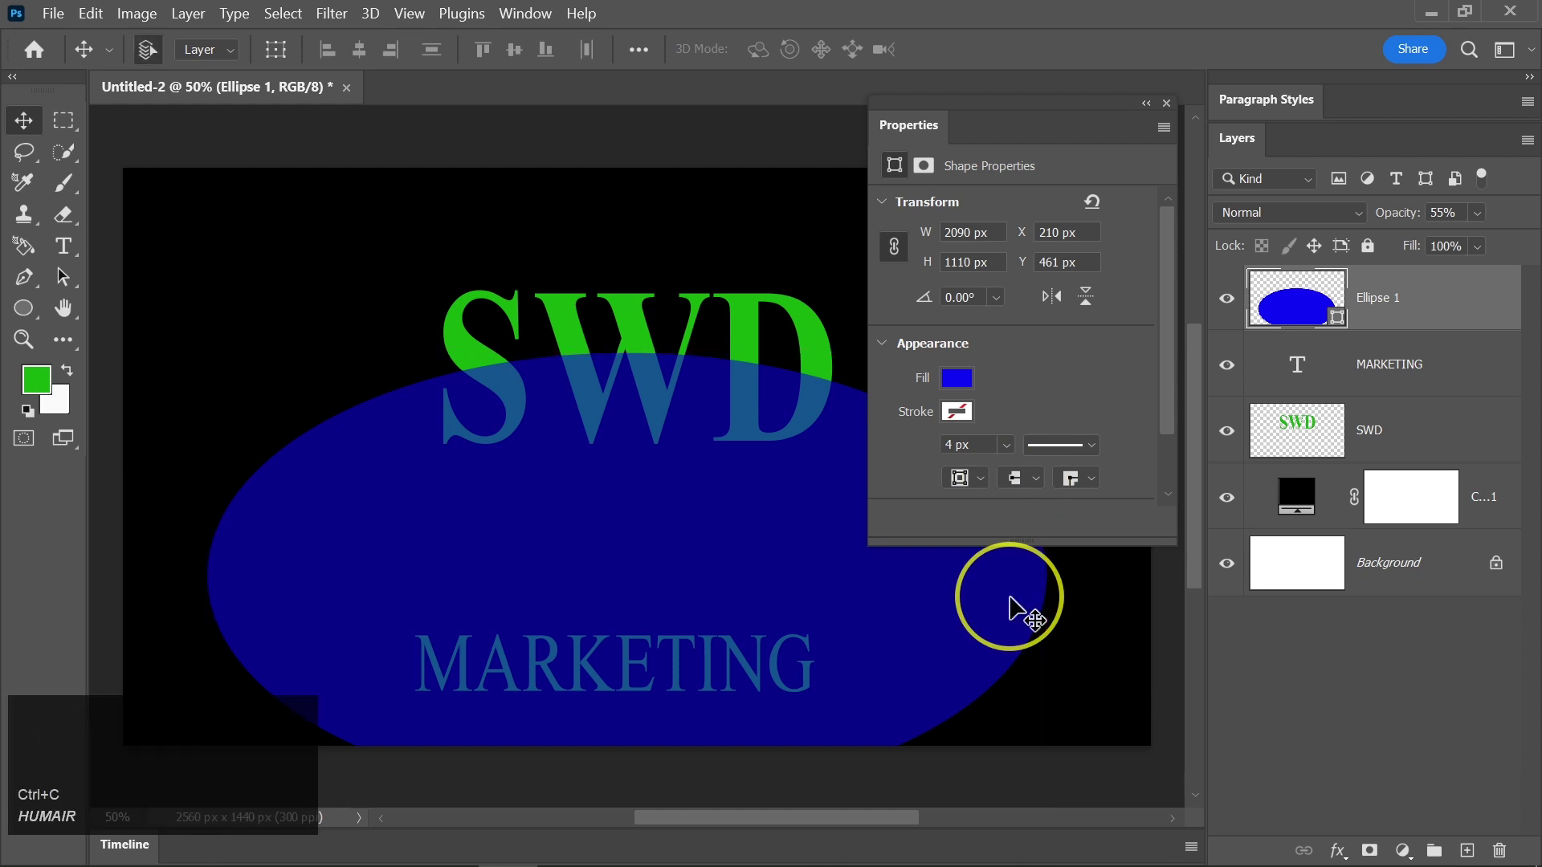
key("ctrl+c")
Duplicate the ellipse, fill the copy purple and commit a shorter flattened transform.
key("v")
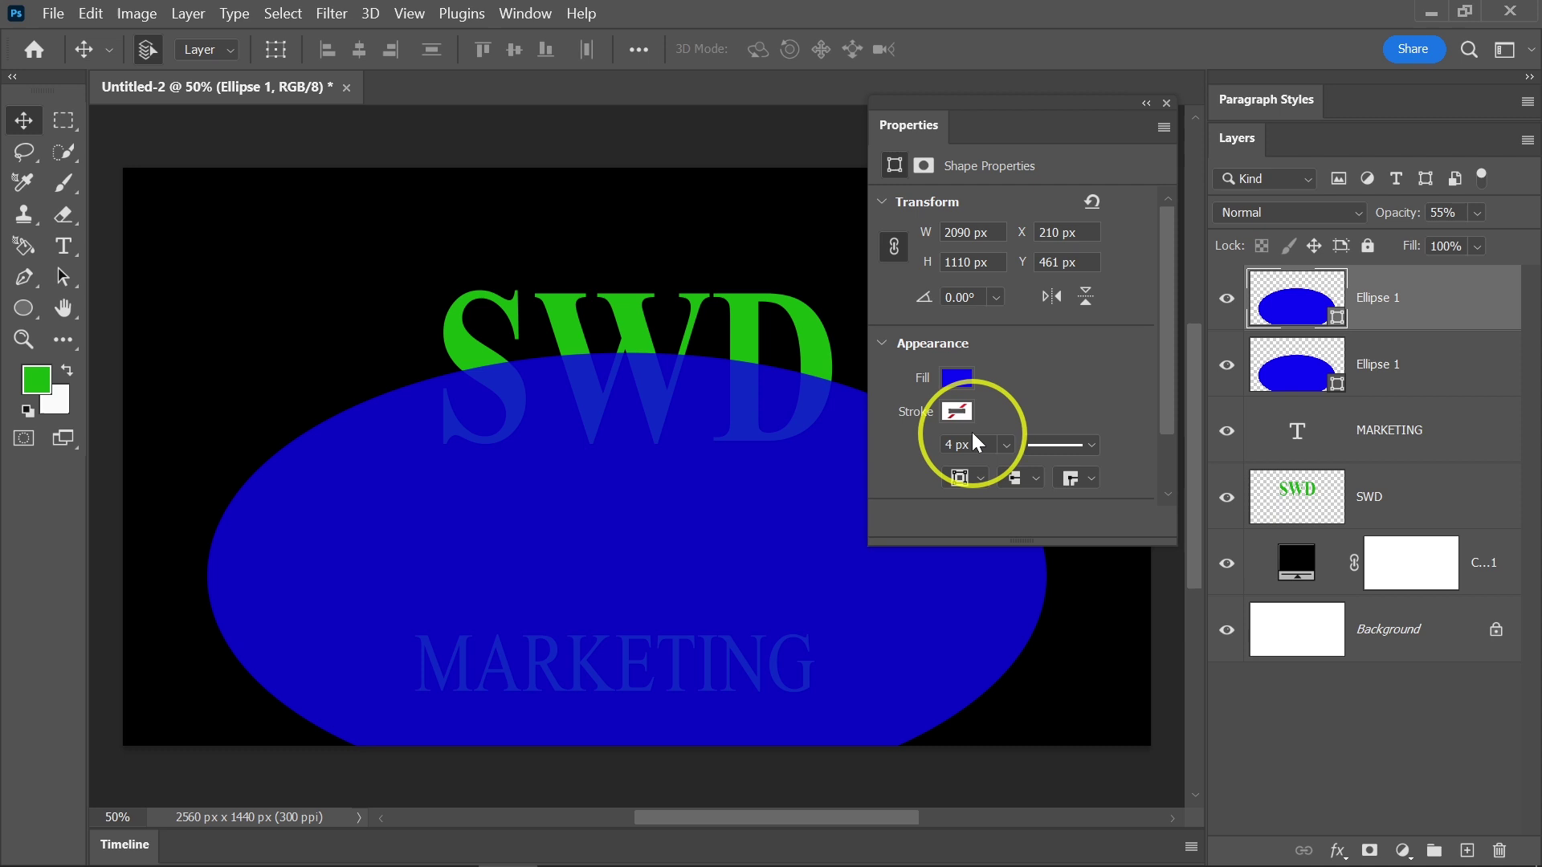
double_click(964, 387)
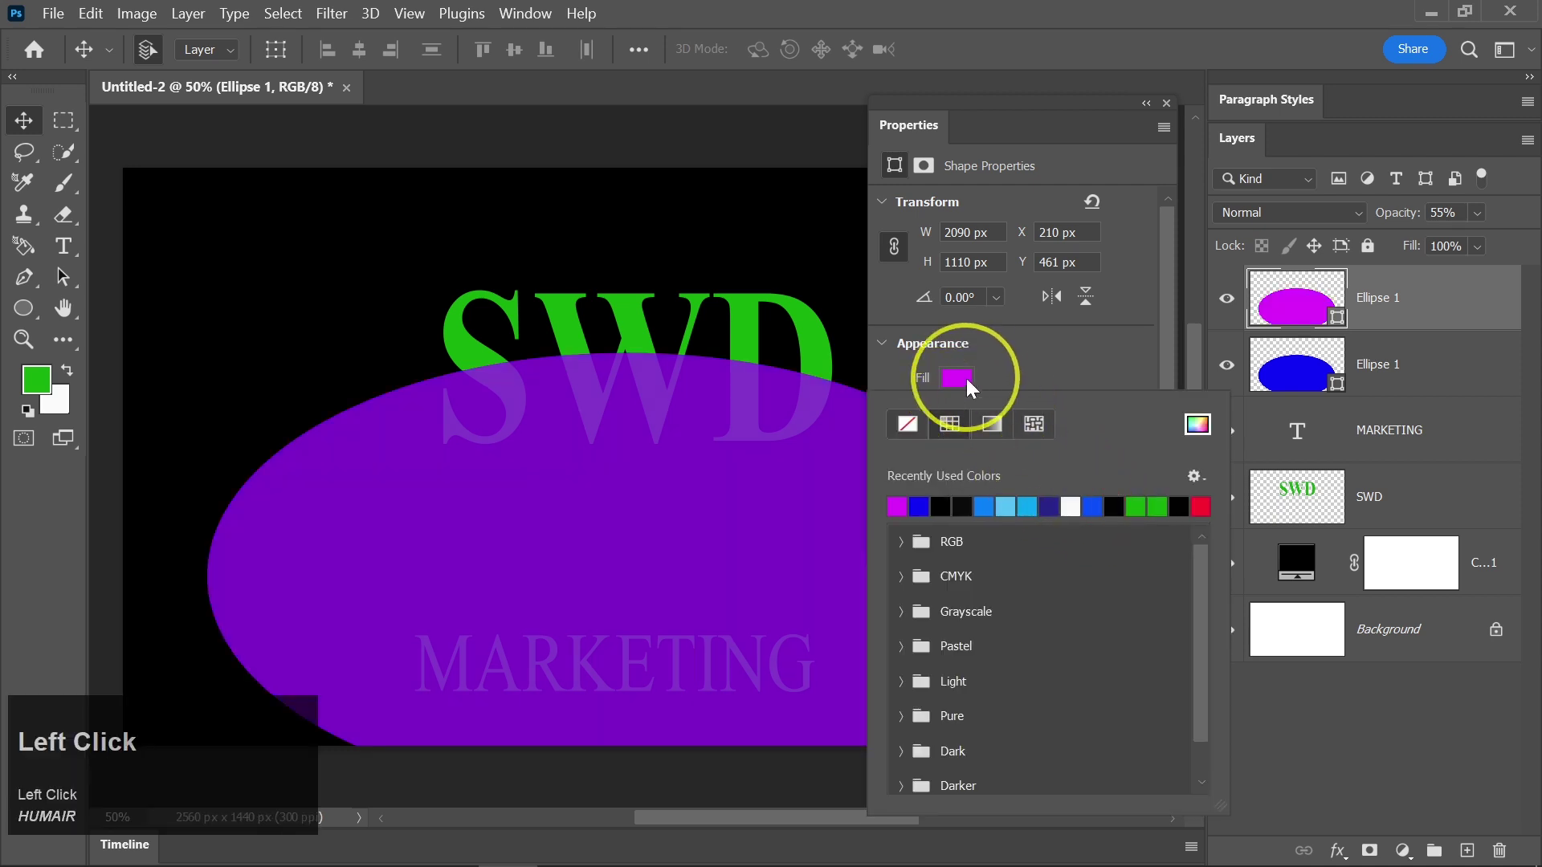
key("ctrl+t")
key("Down")
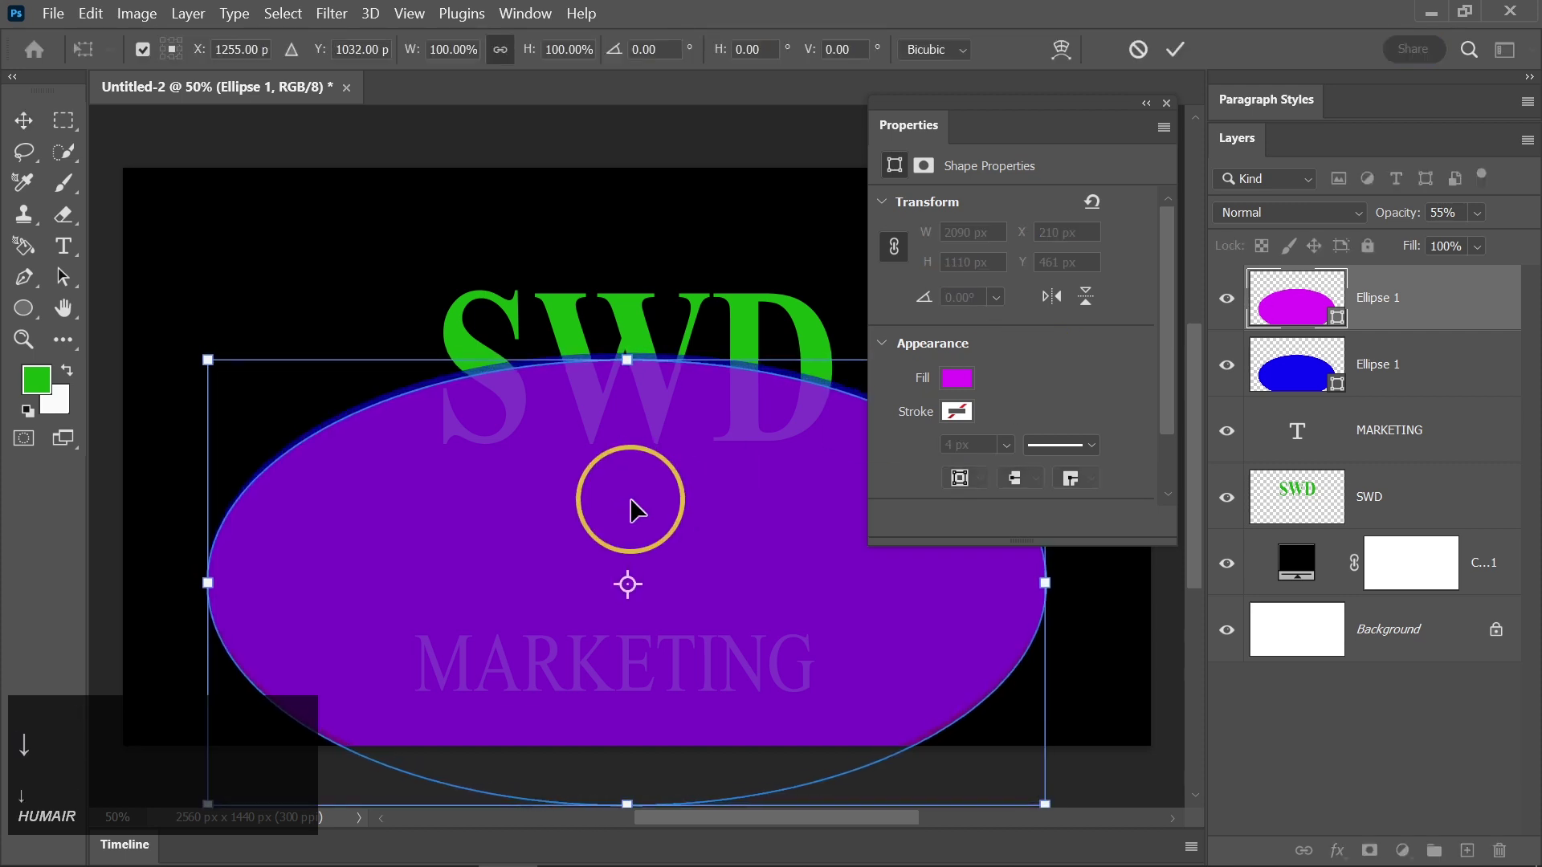
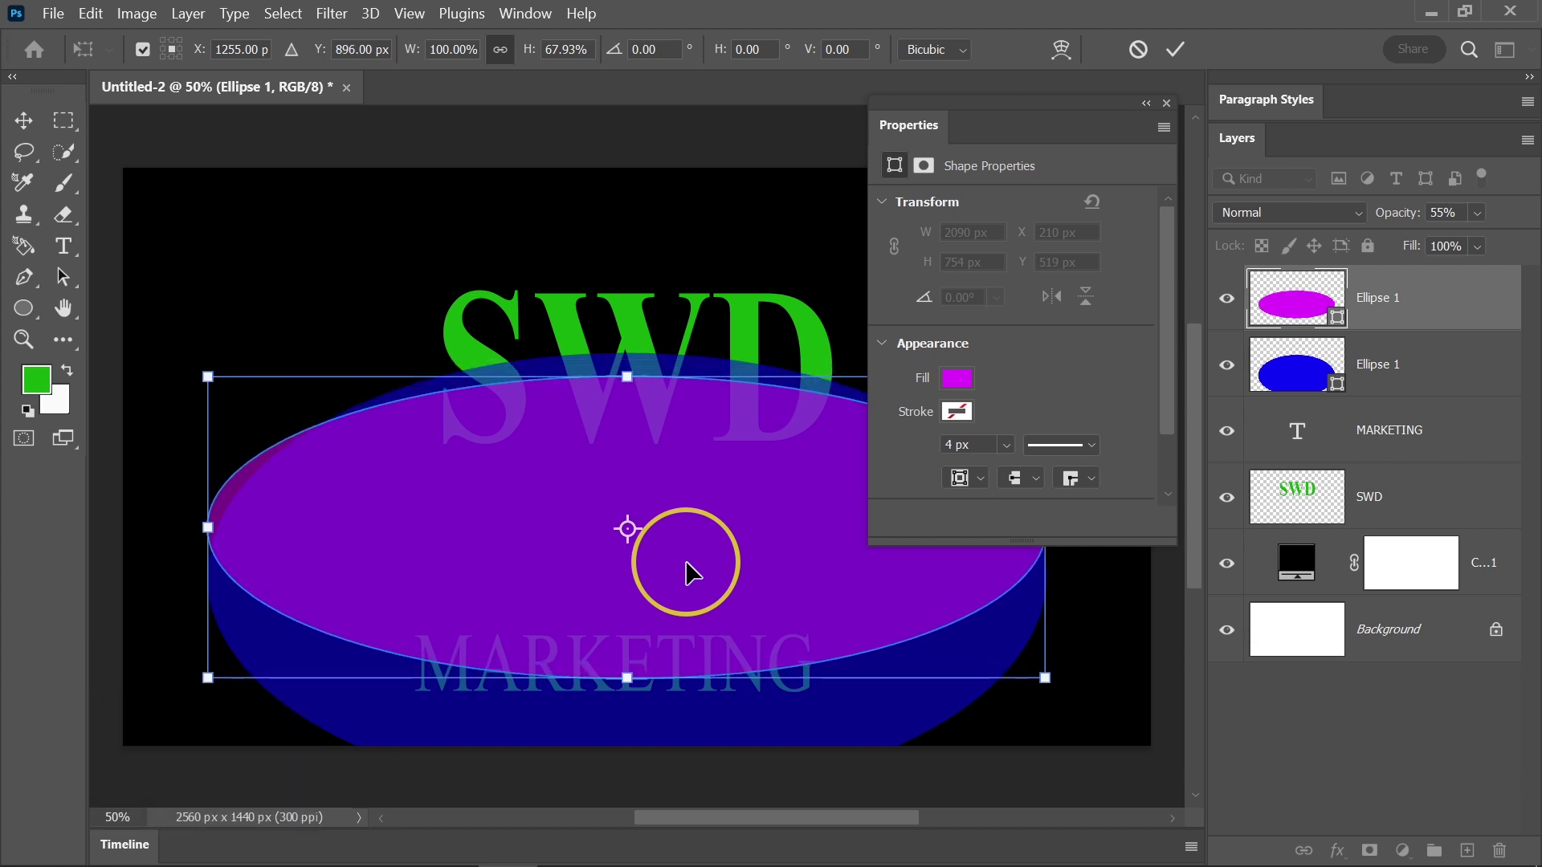
left_click(1182, 50)
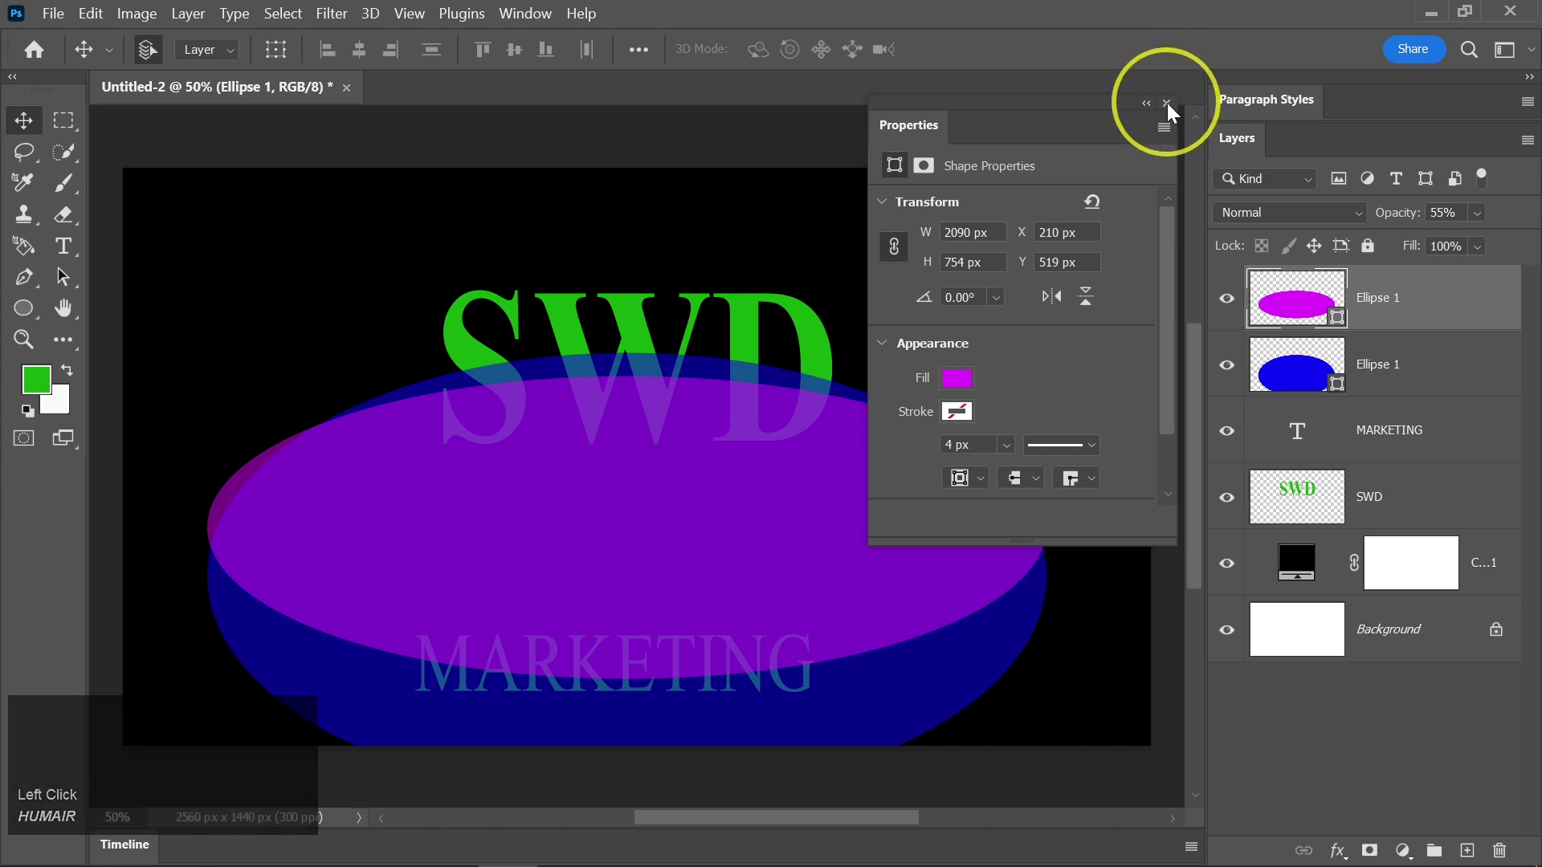
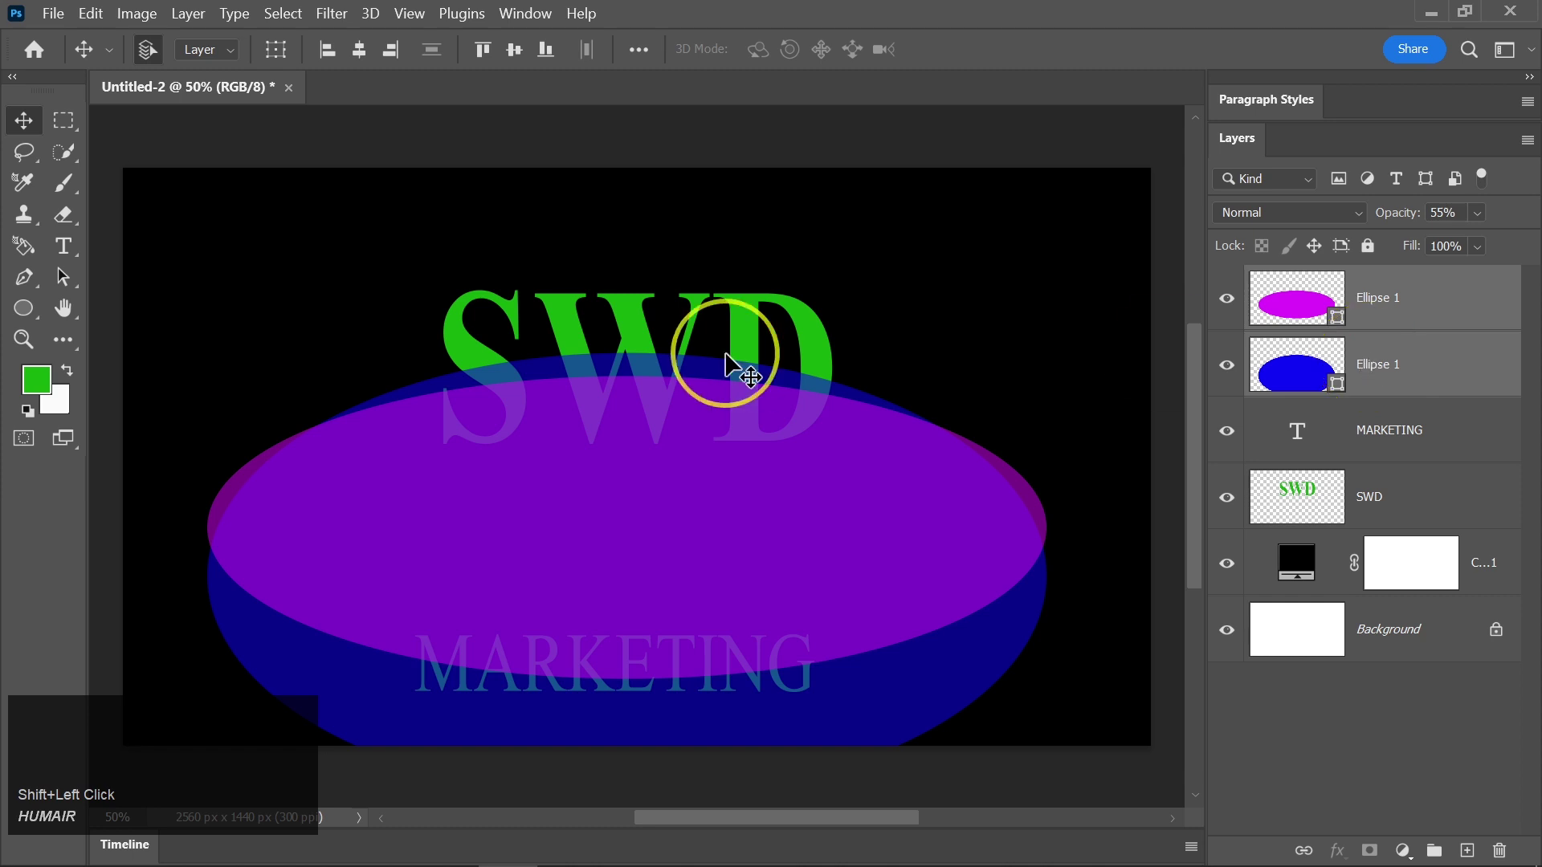
Subtract the front ellipse via the Layer menu and raise the swoosh to 100% opacity.
left_click(200, 21)
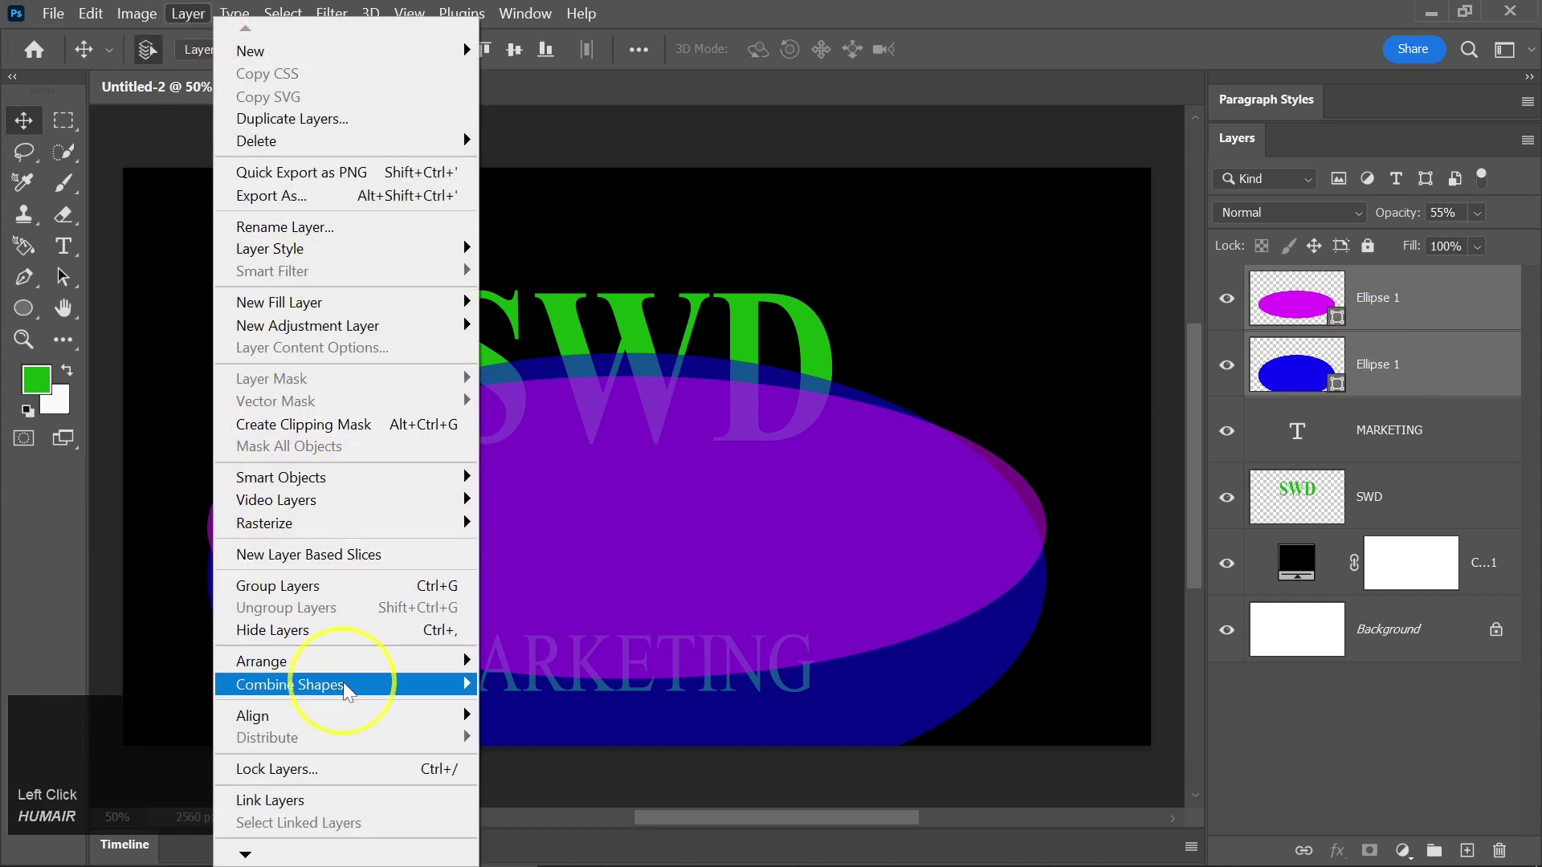
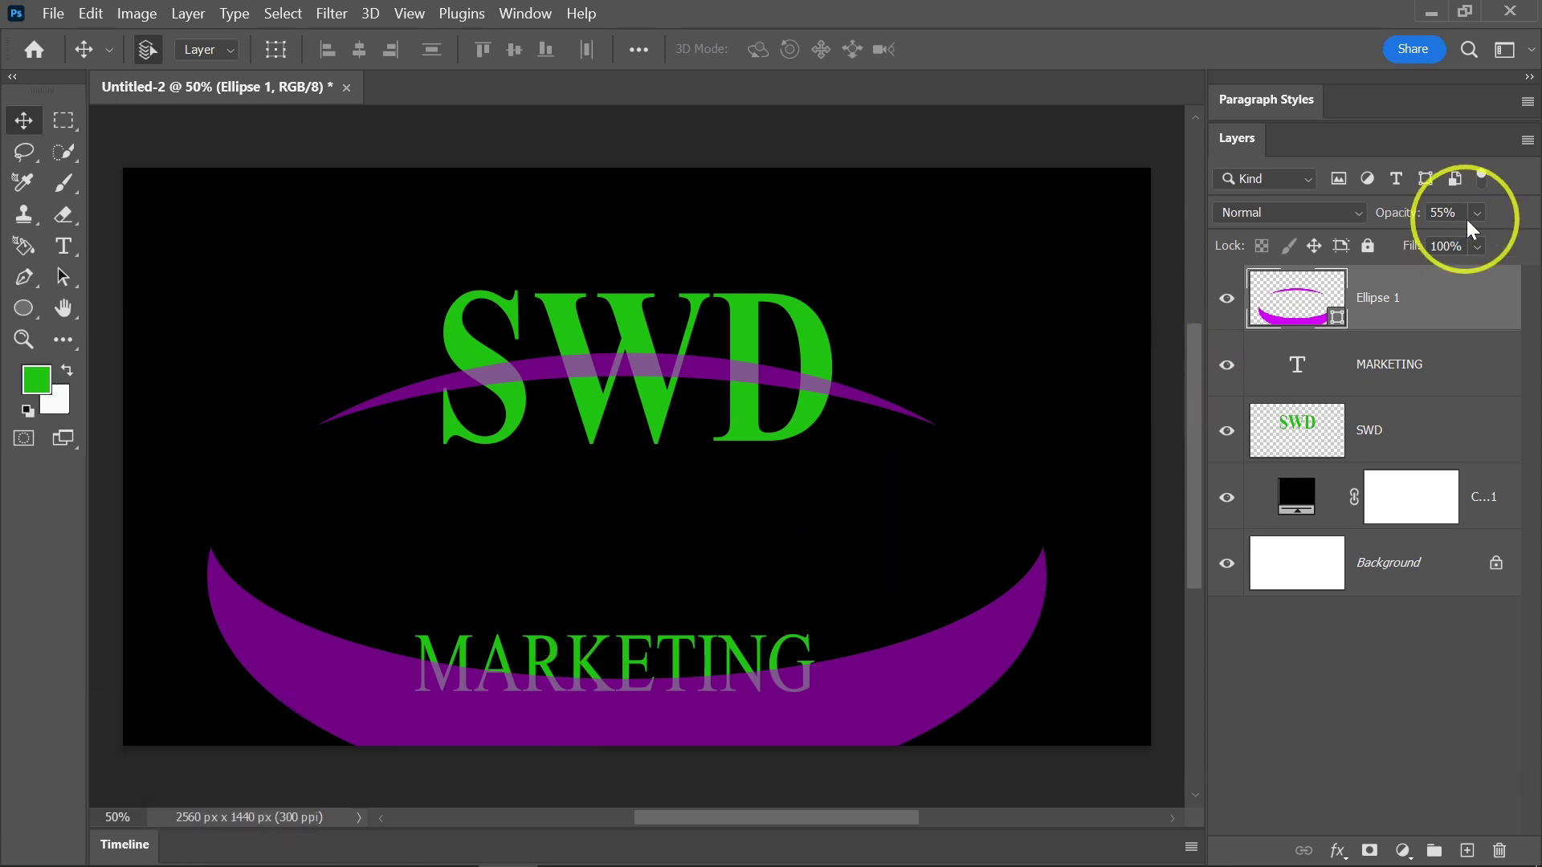
left_click_drag(1483, 217, 1486, 216)
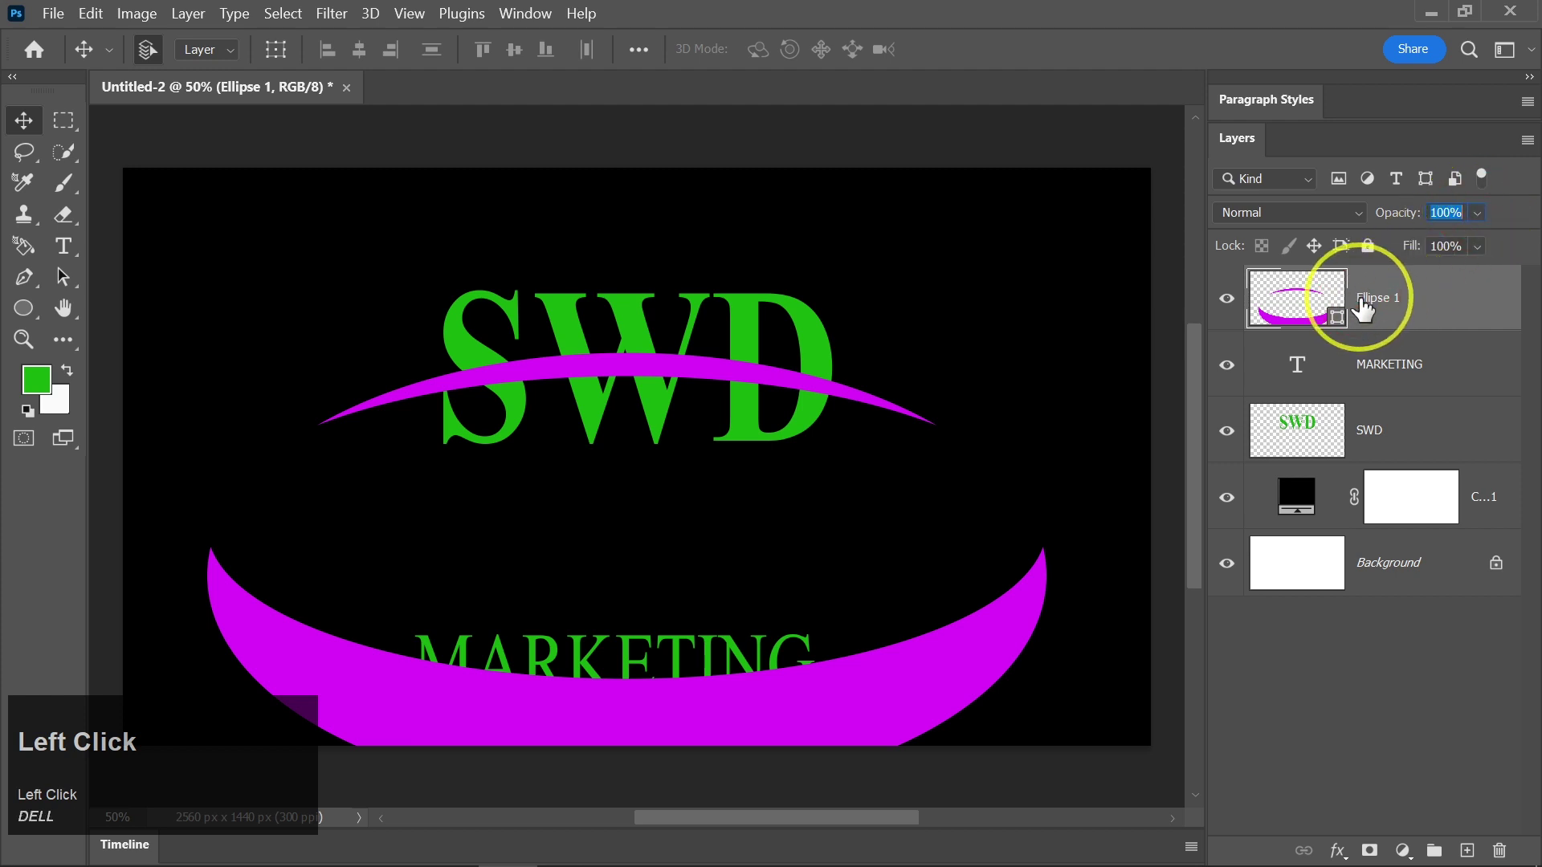
Marquee-select the large lower magenta arc on Ellipse 1 and delete it.
right_click(1362, 312)
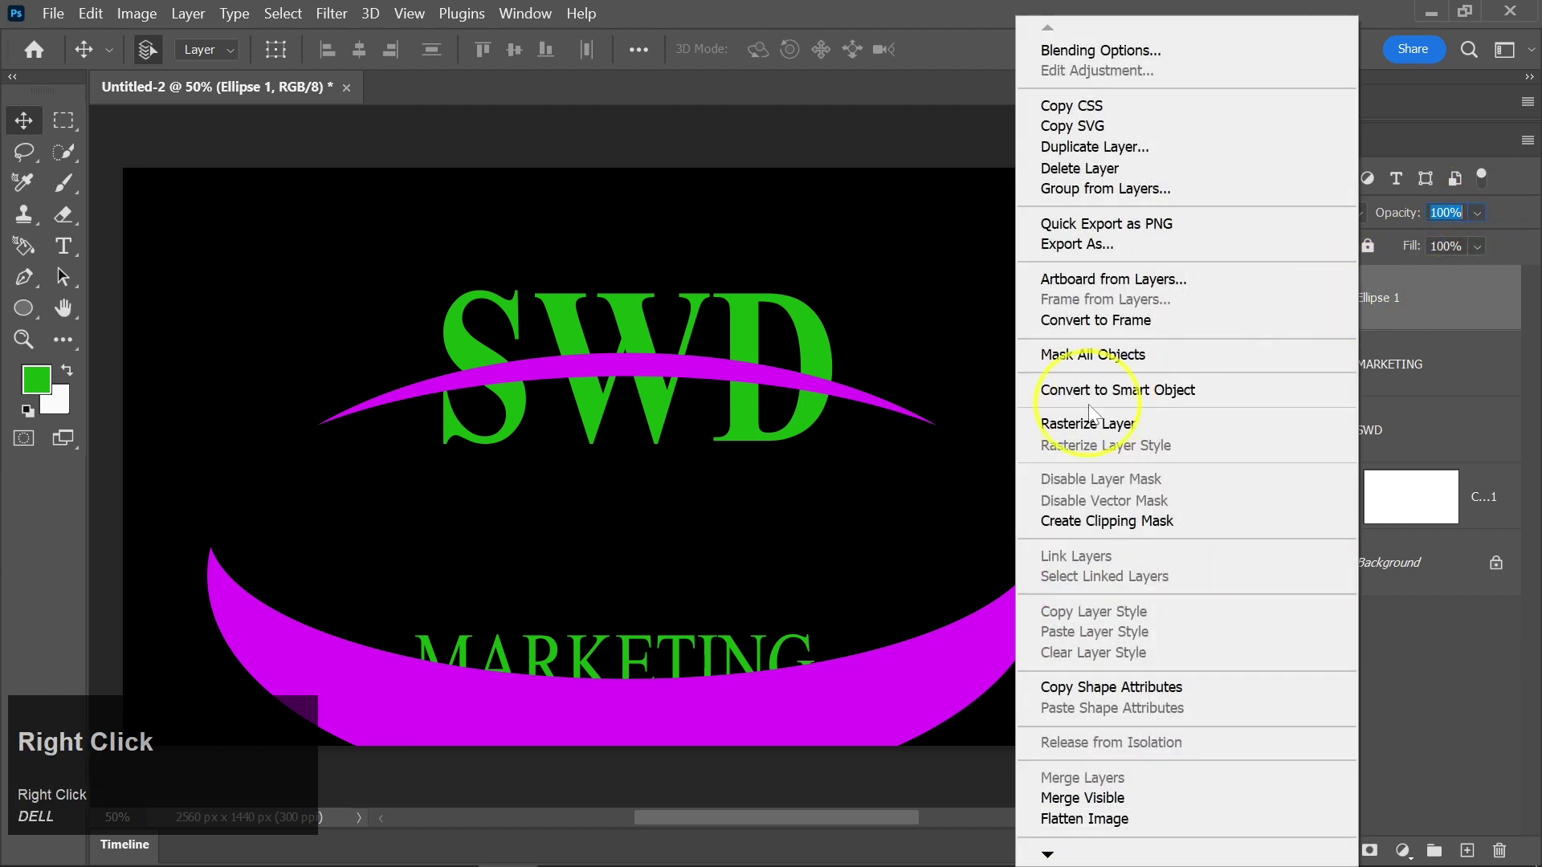
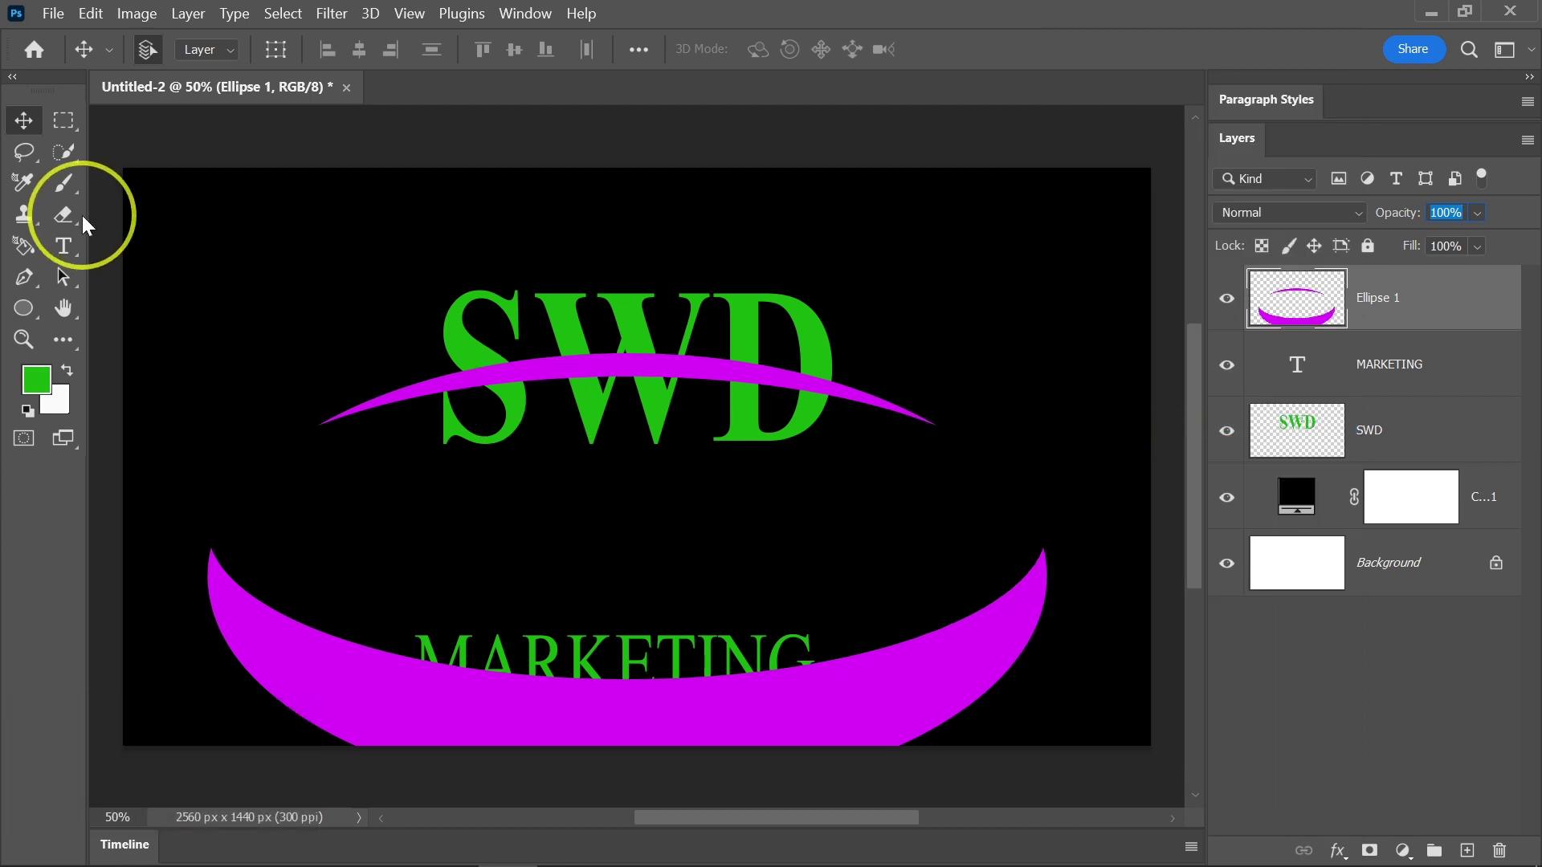
left_click_drag(69, 208, 40, 129)
left_click(35, 119)
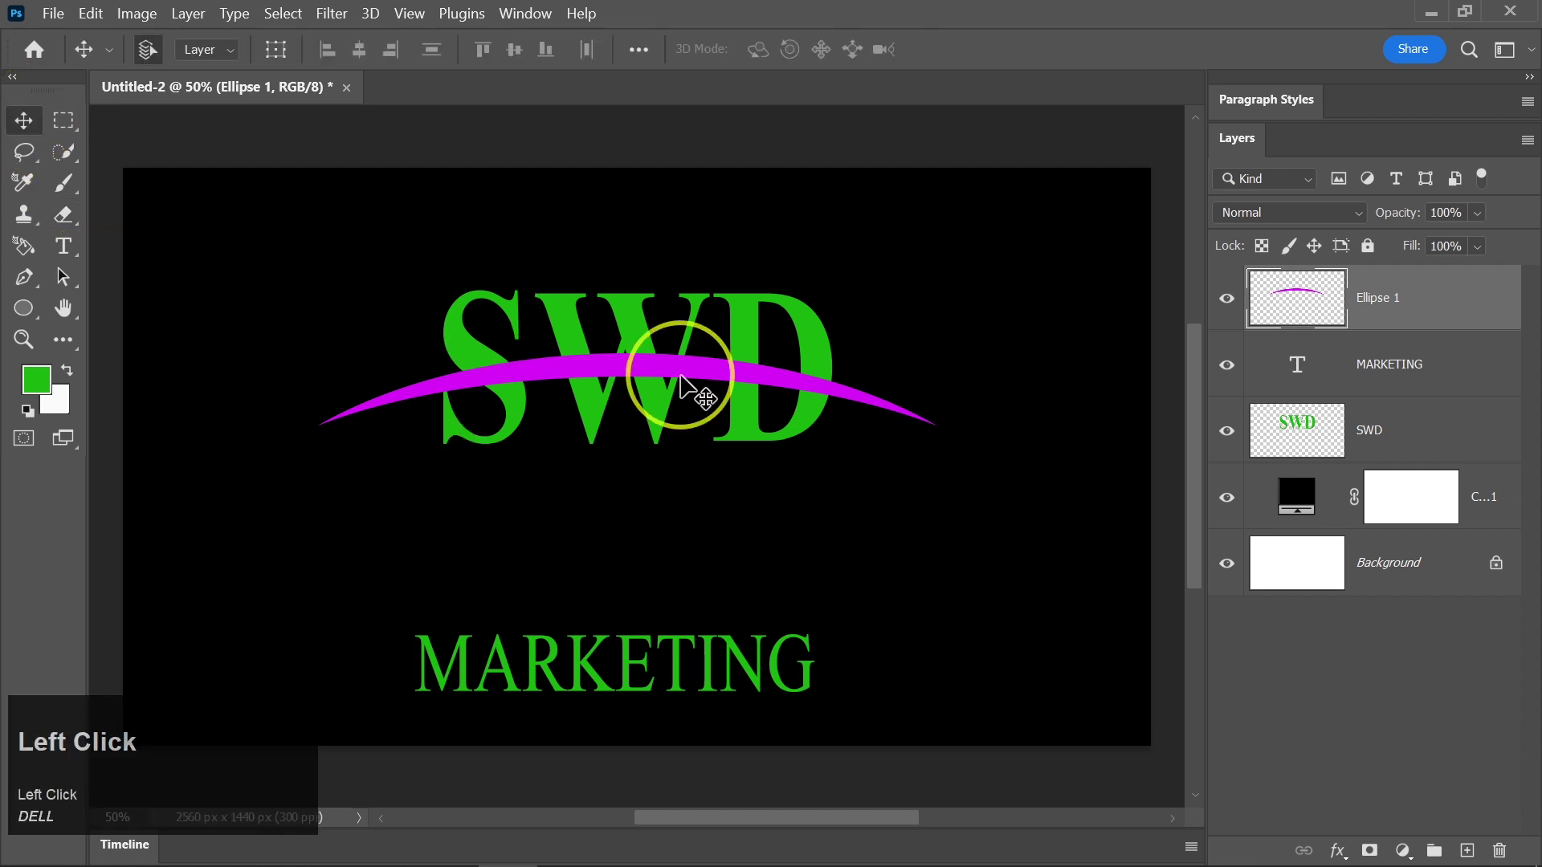
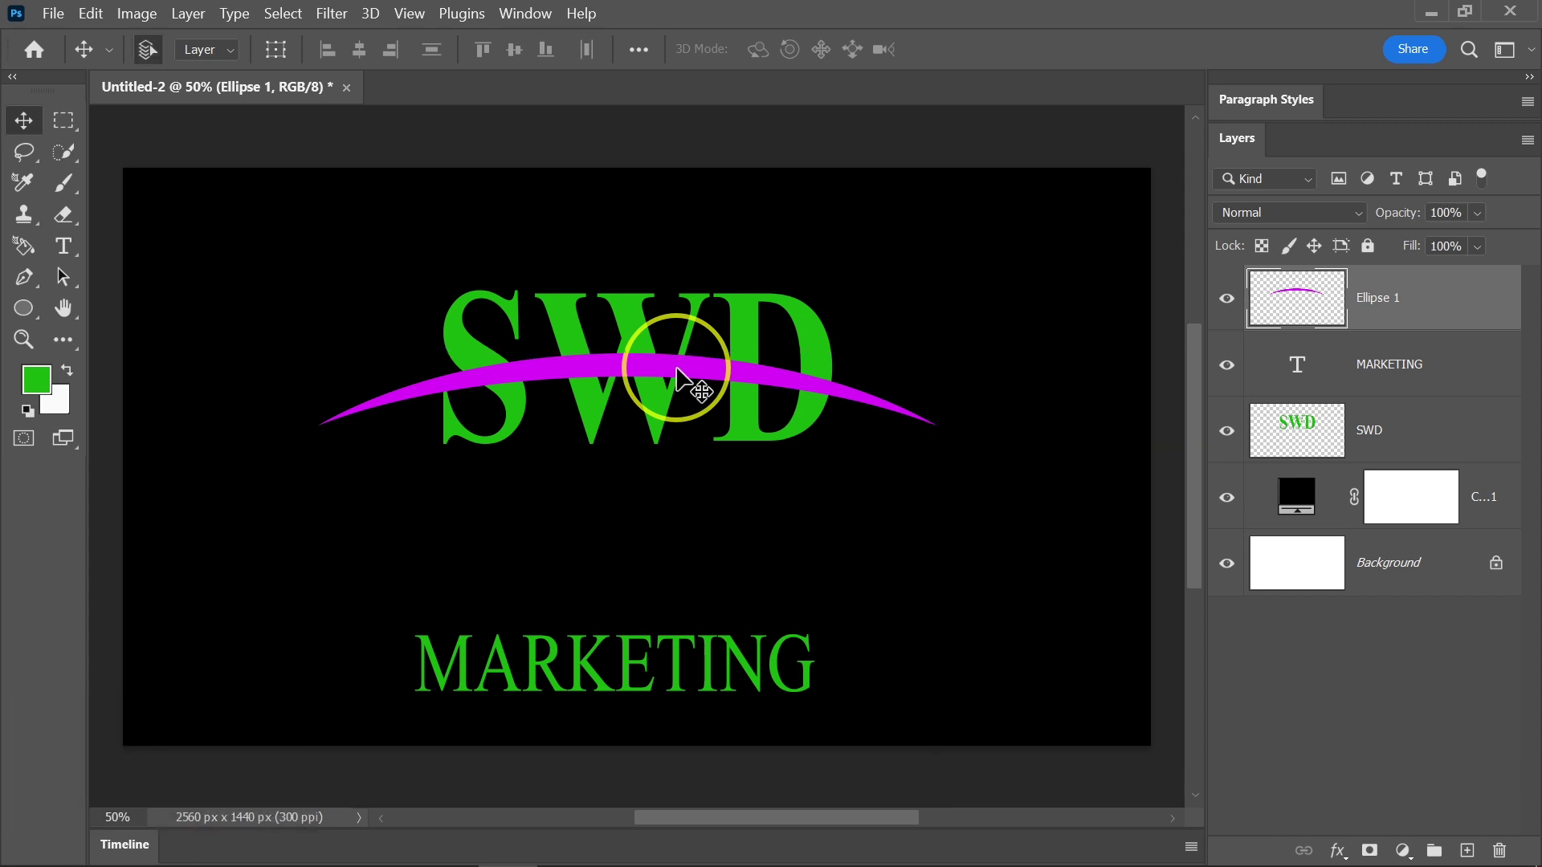
key("ctrl+c")
key("ctrl+shift+v")
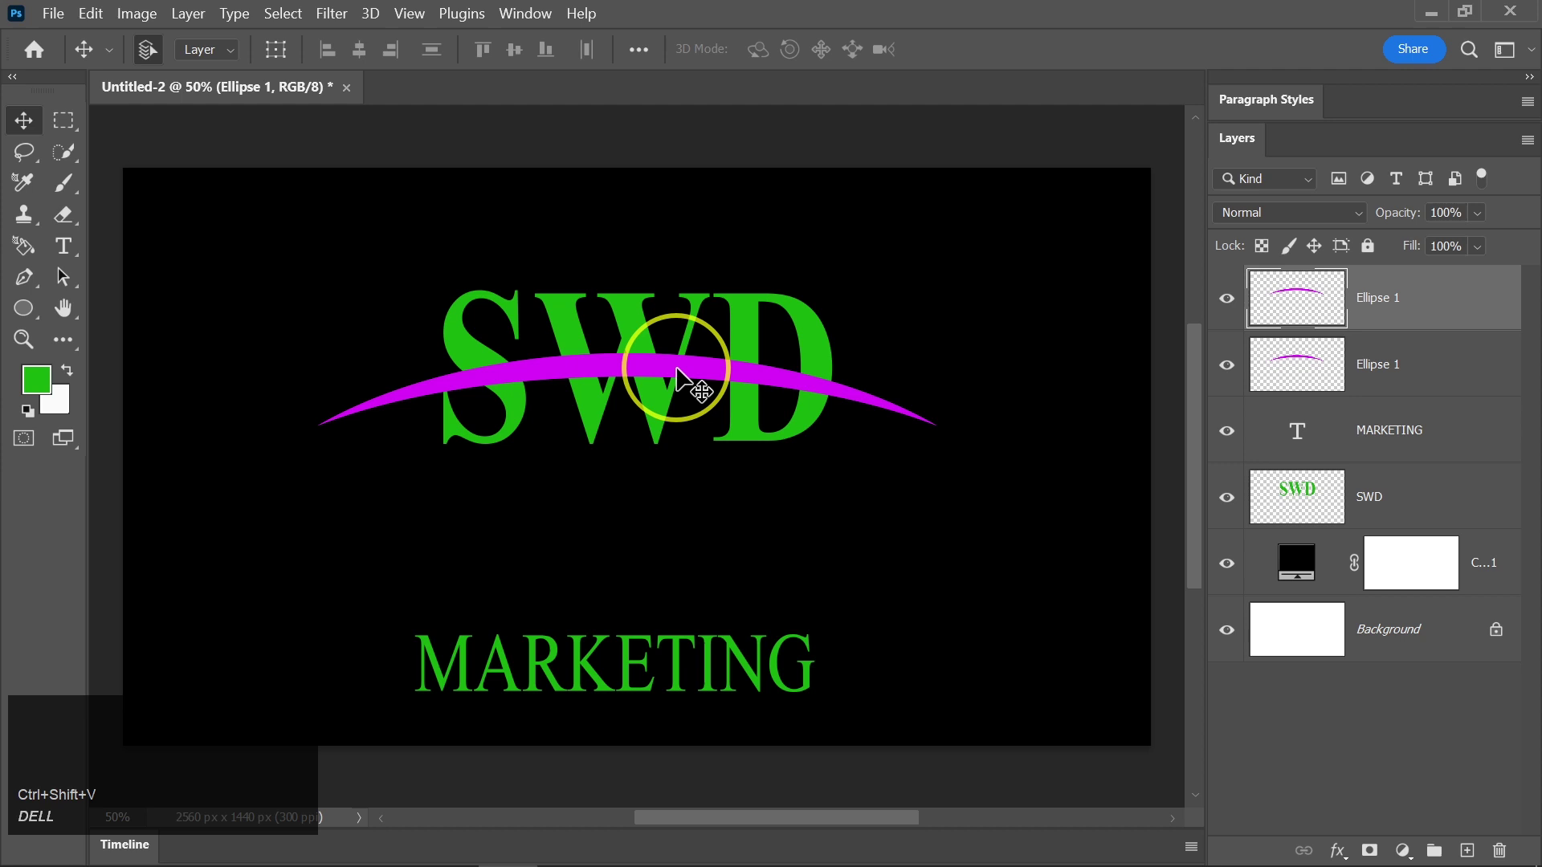
left_click(1487, 214)
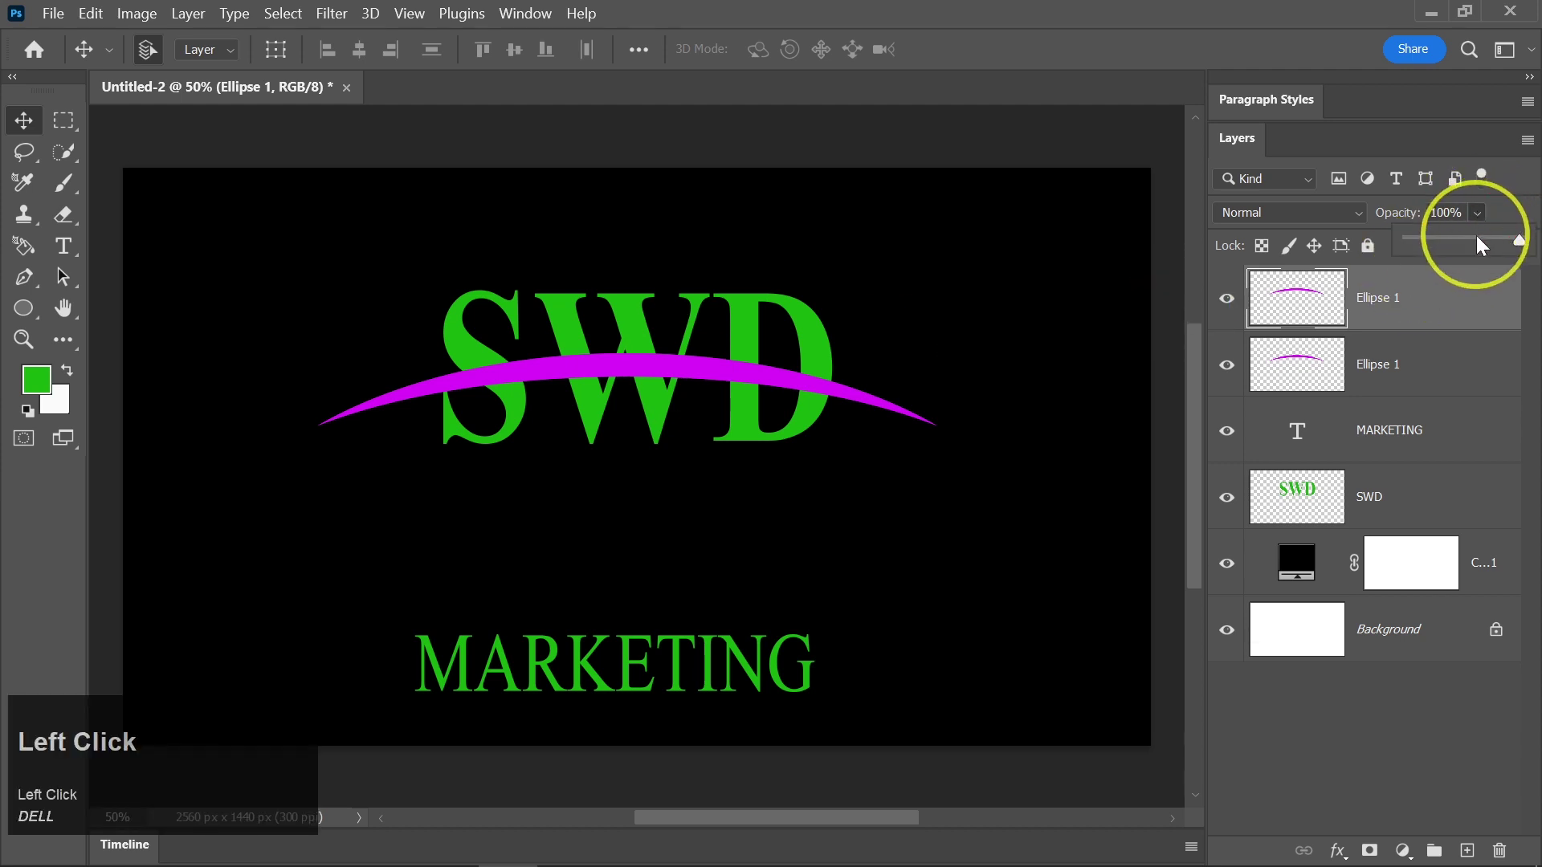
key("Up")
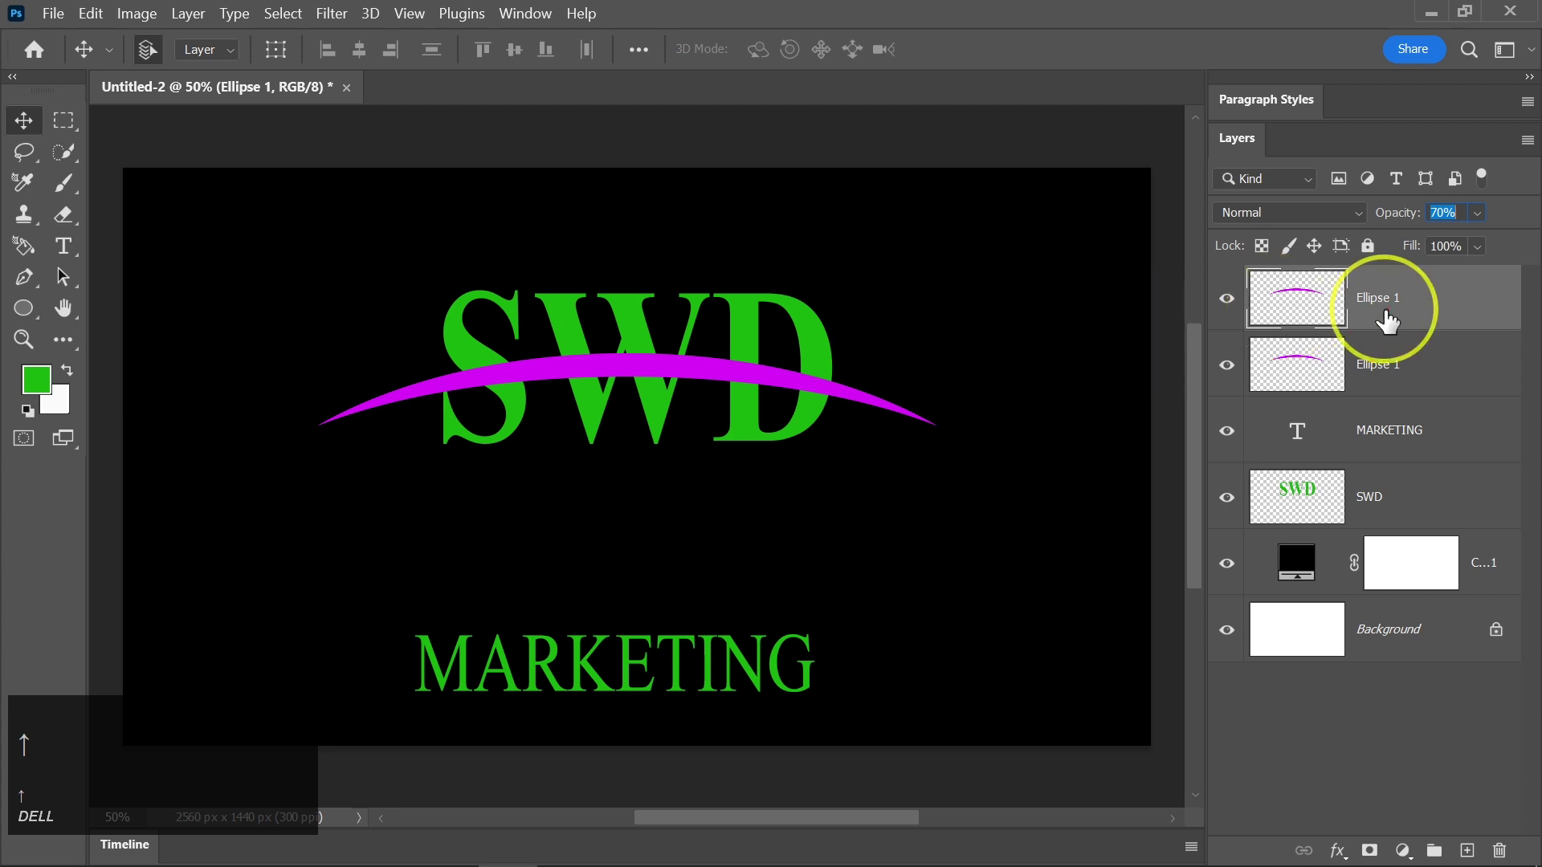
left_click(1387, 324)
key("Up")
key("Return")
key("Up")
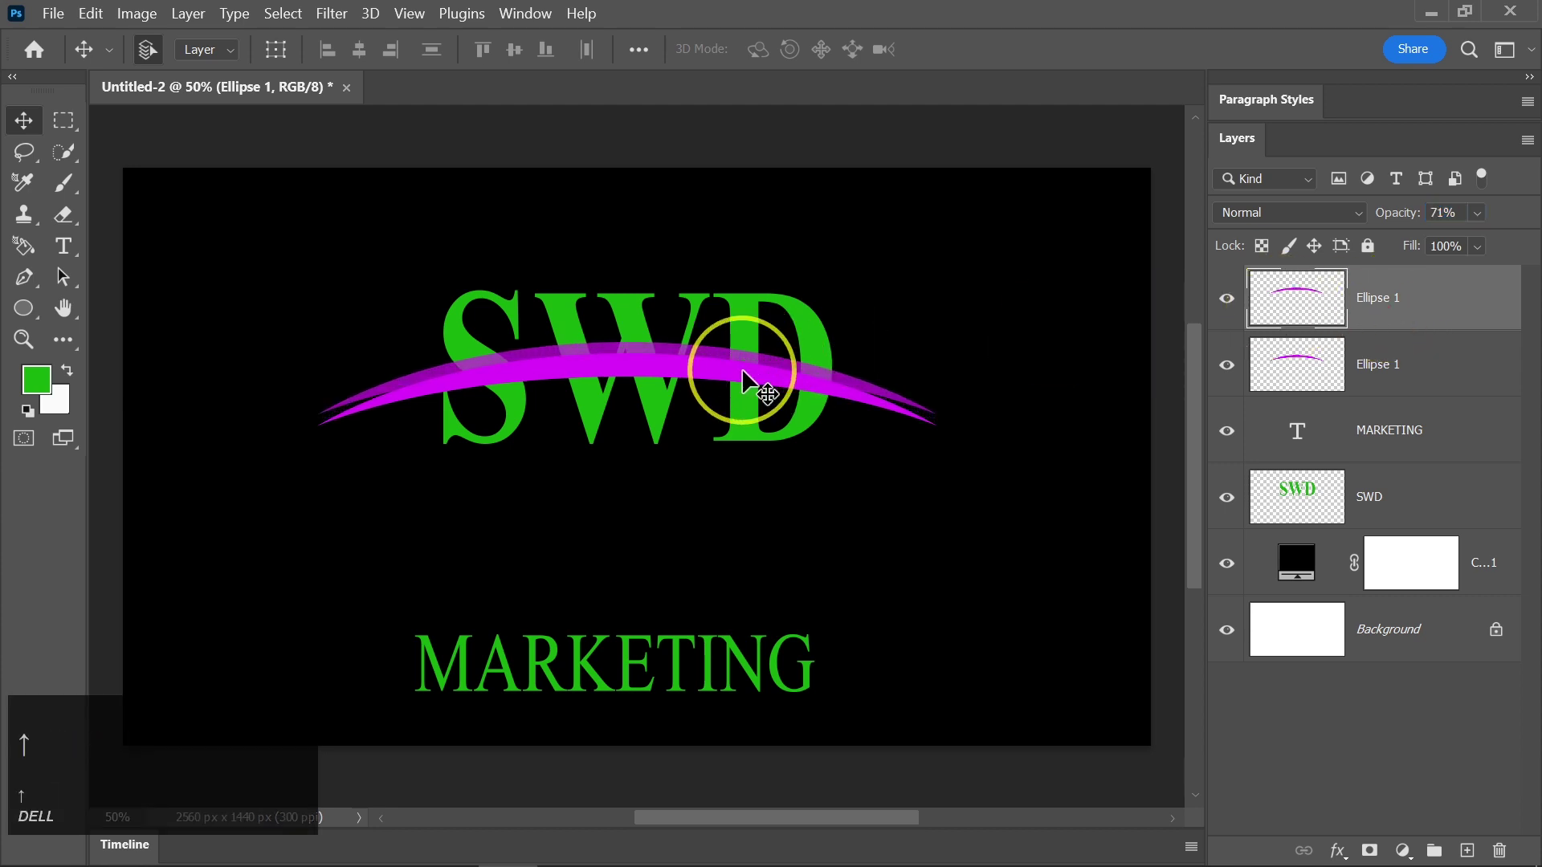
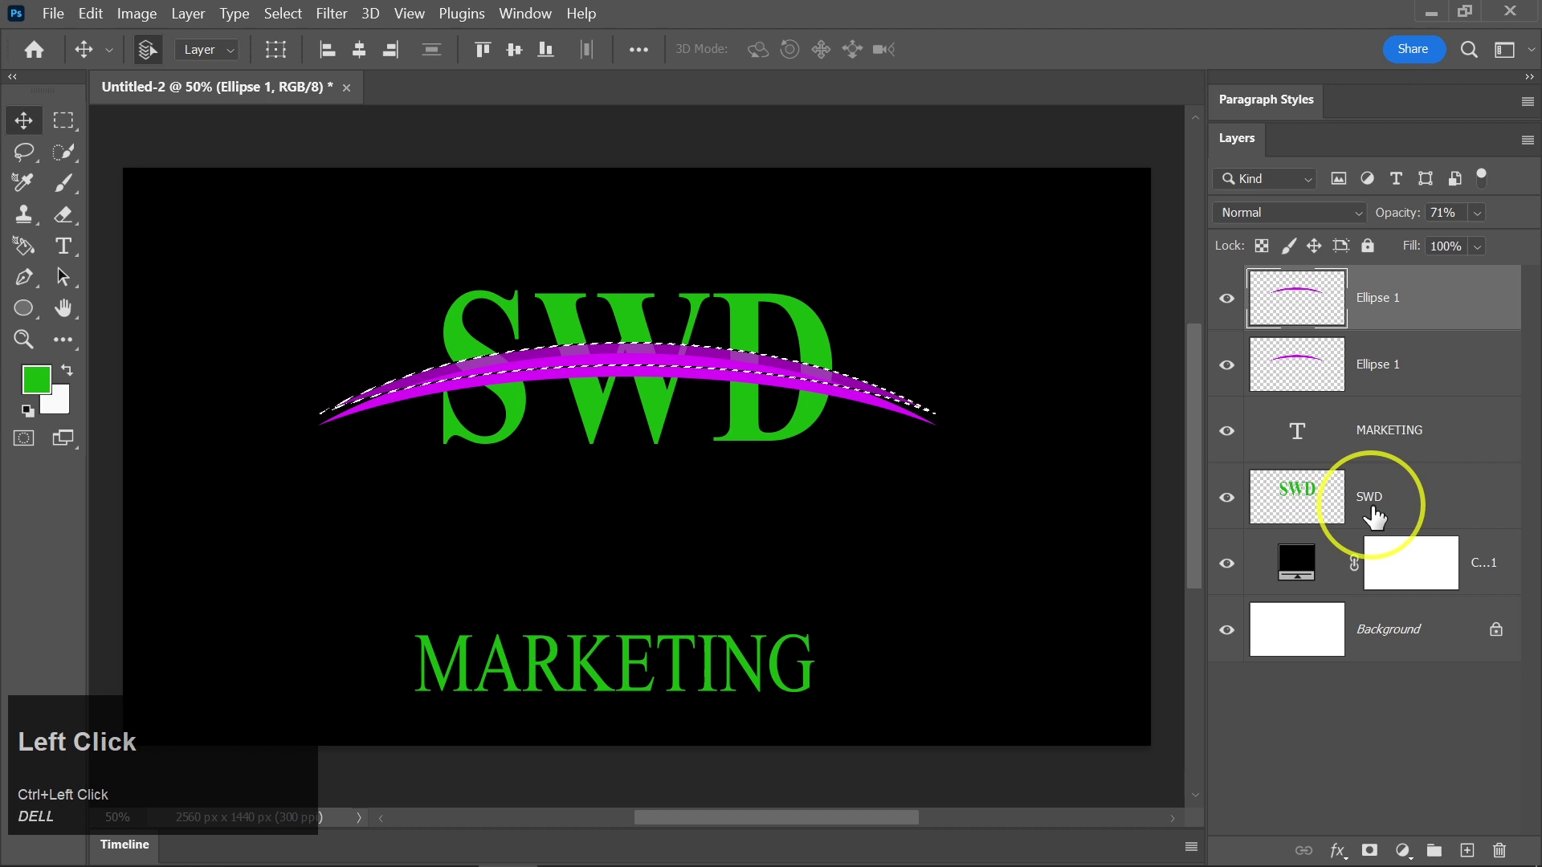
key("Delete")
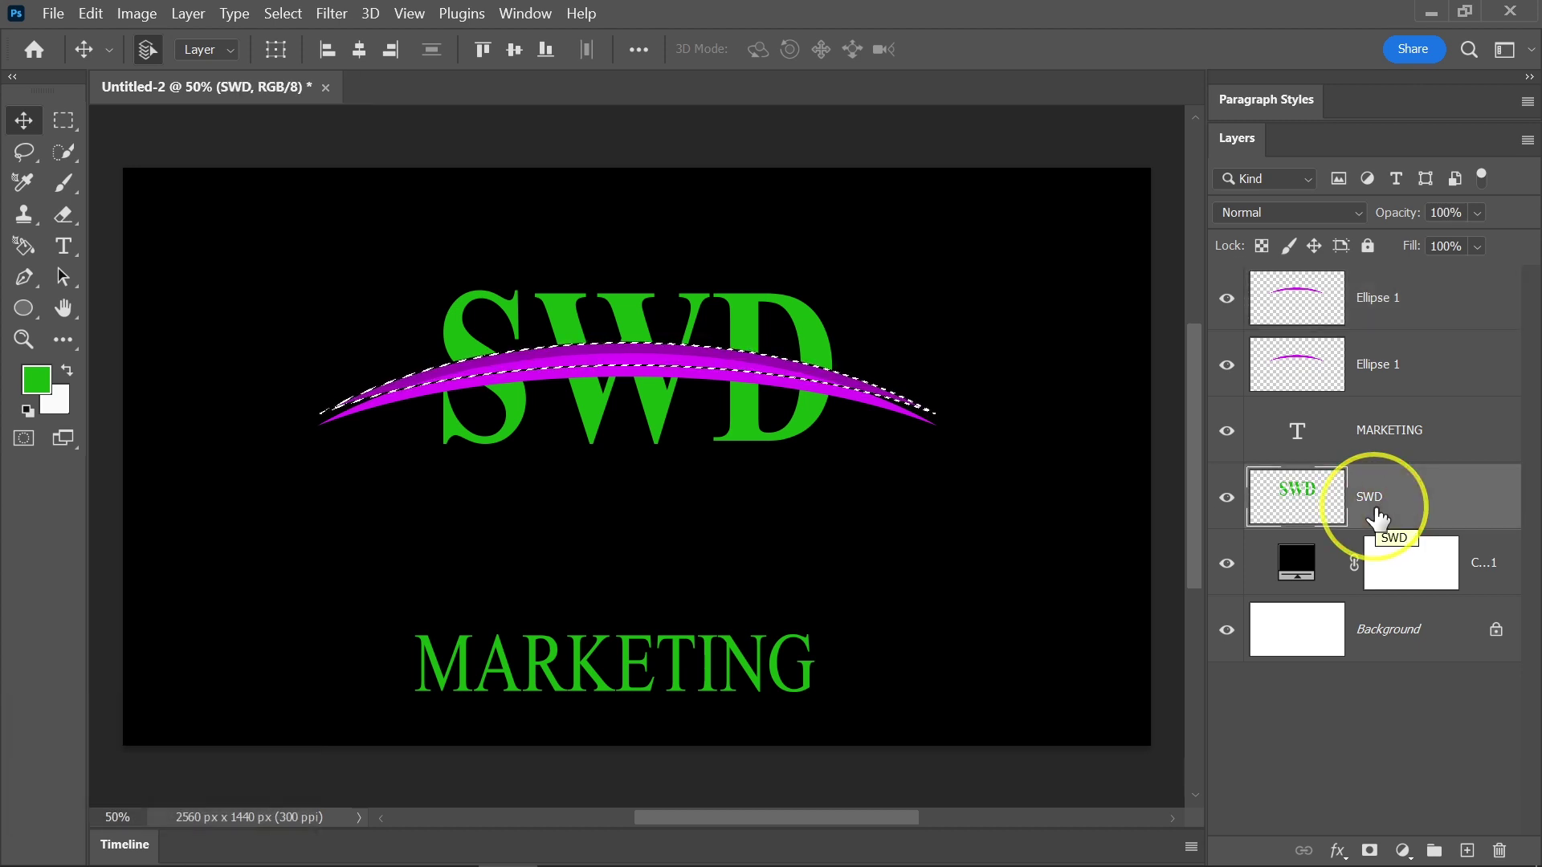
key("ctrl+Delete")
key("ctrl+d")
left_click(1399, 328)
key("Delete")
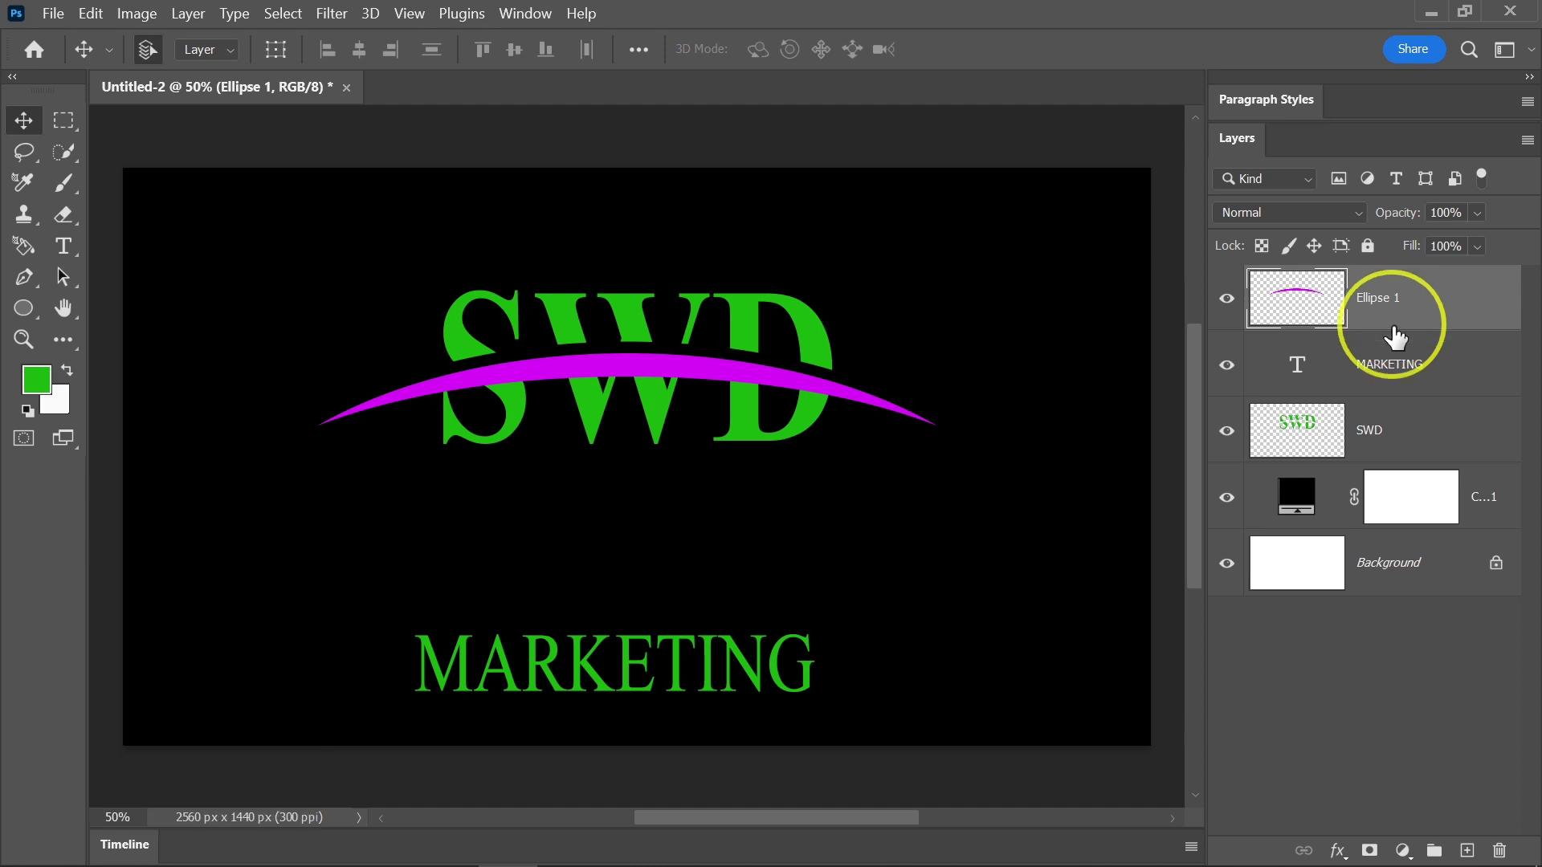
Quick-select the SWD letter areas under the arc, cut them to a layer and merge it into Ellipse 1.
left_click(1378, 445)
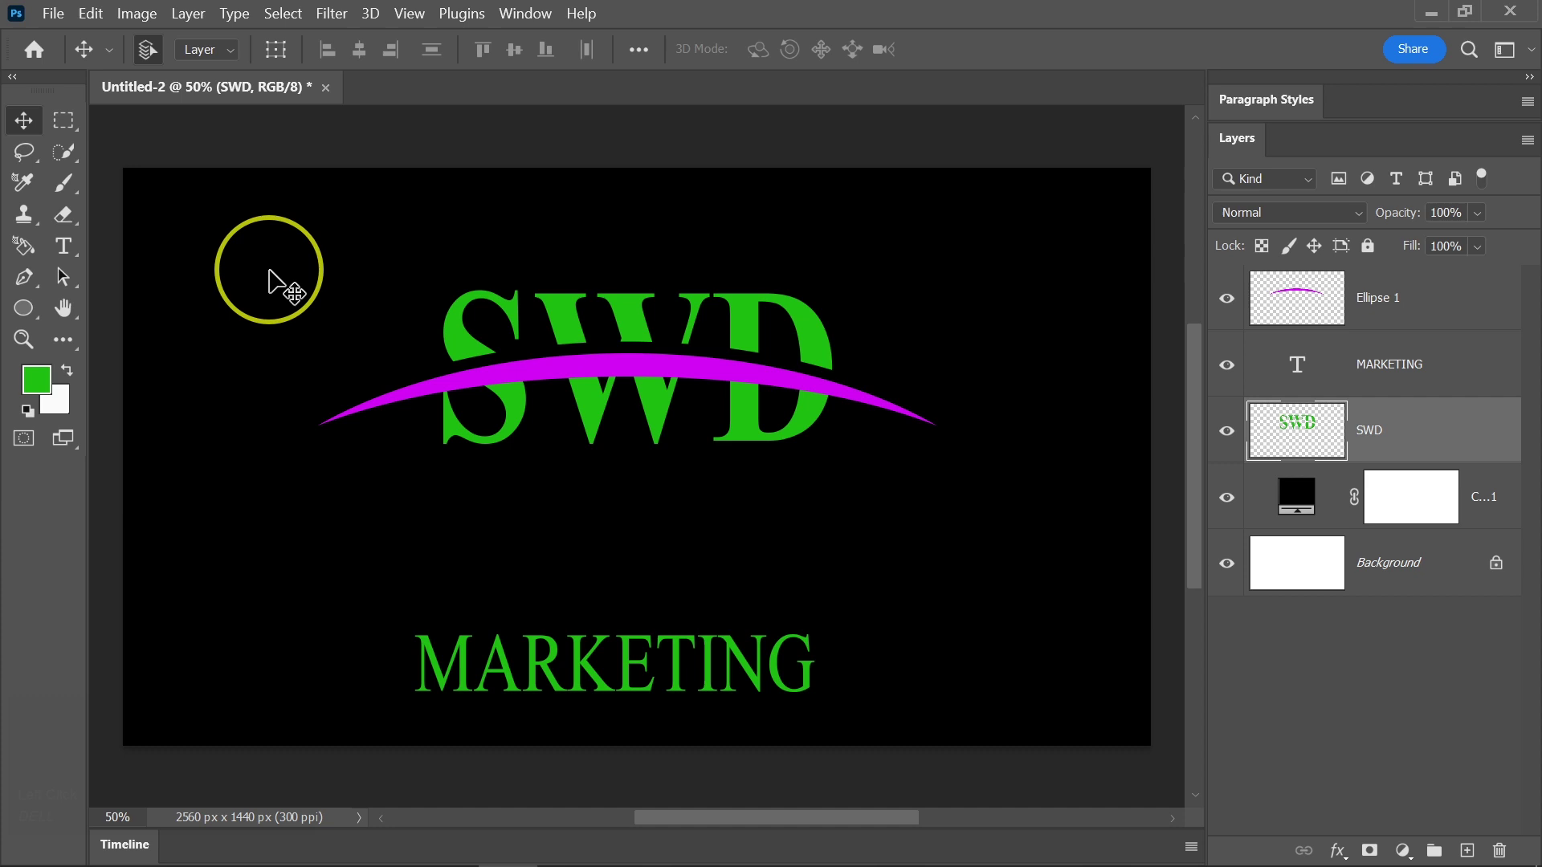
left_click(80, 158)
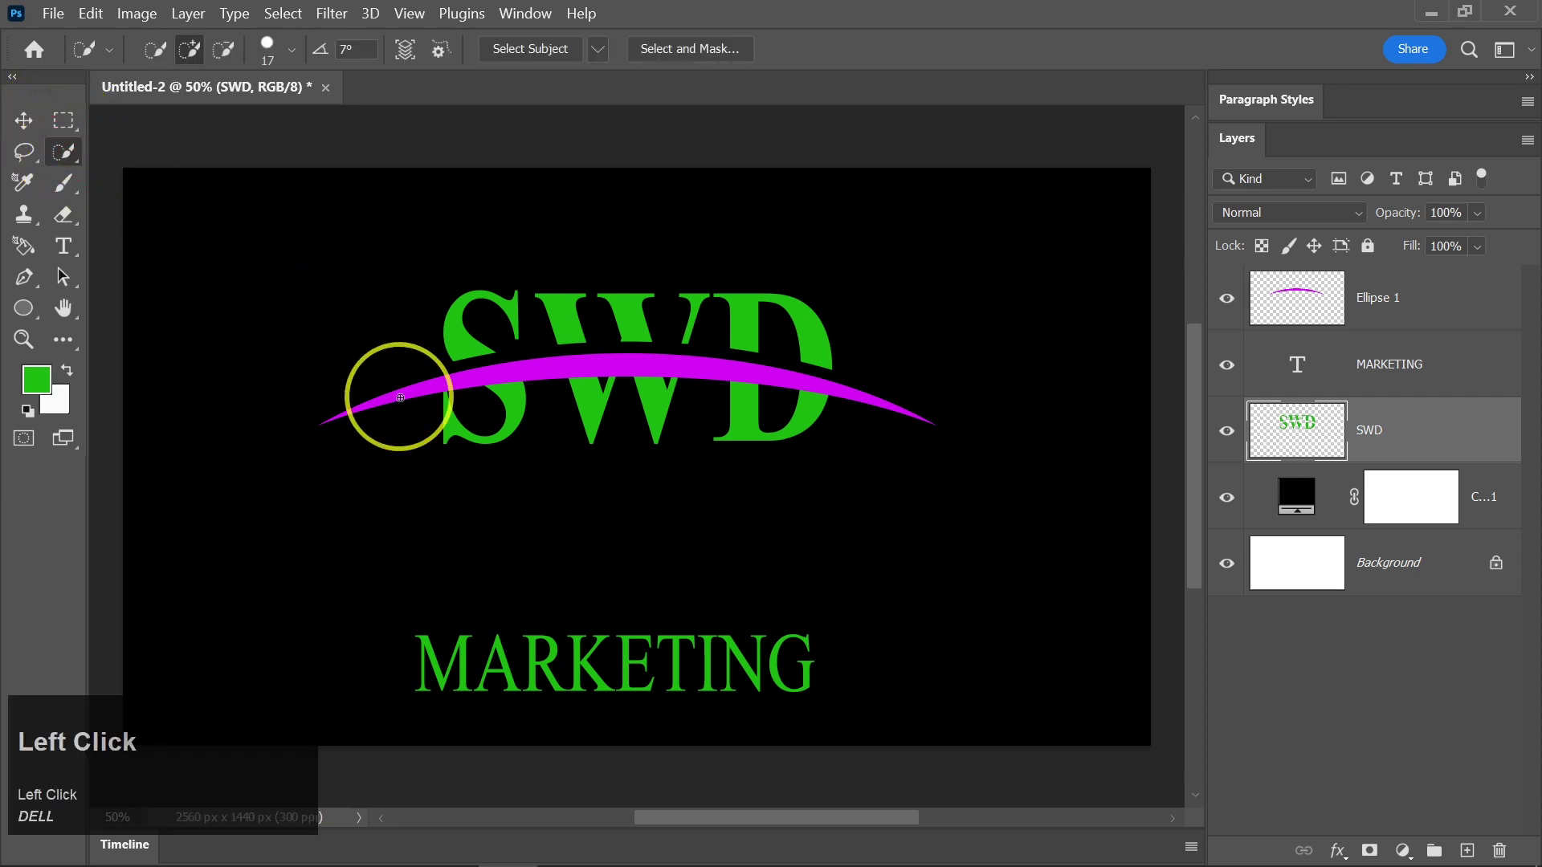
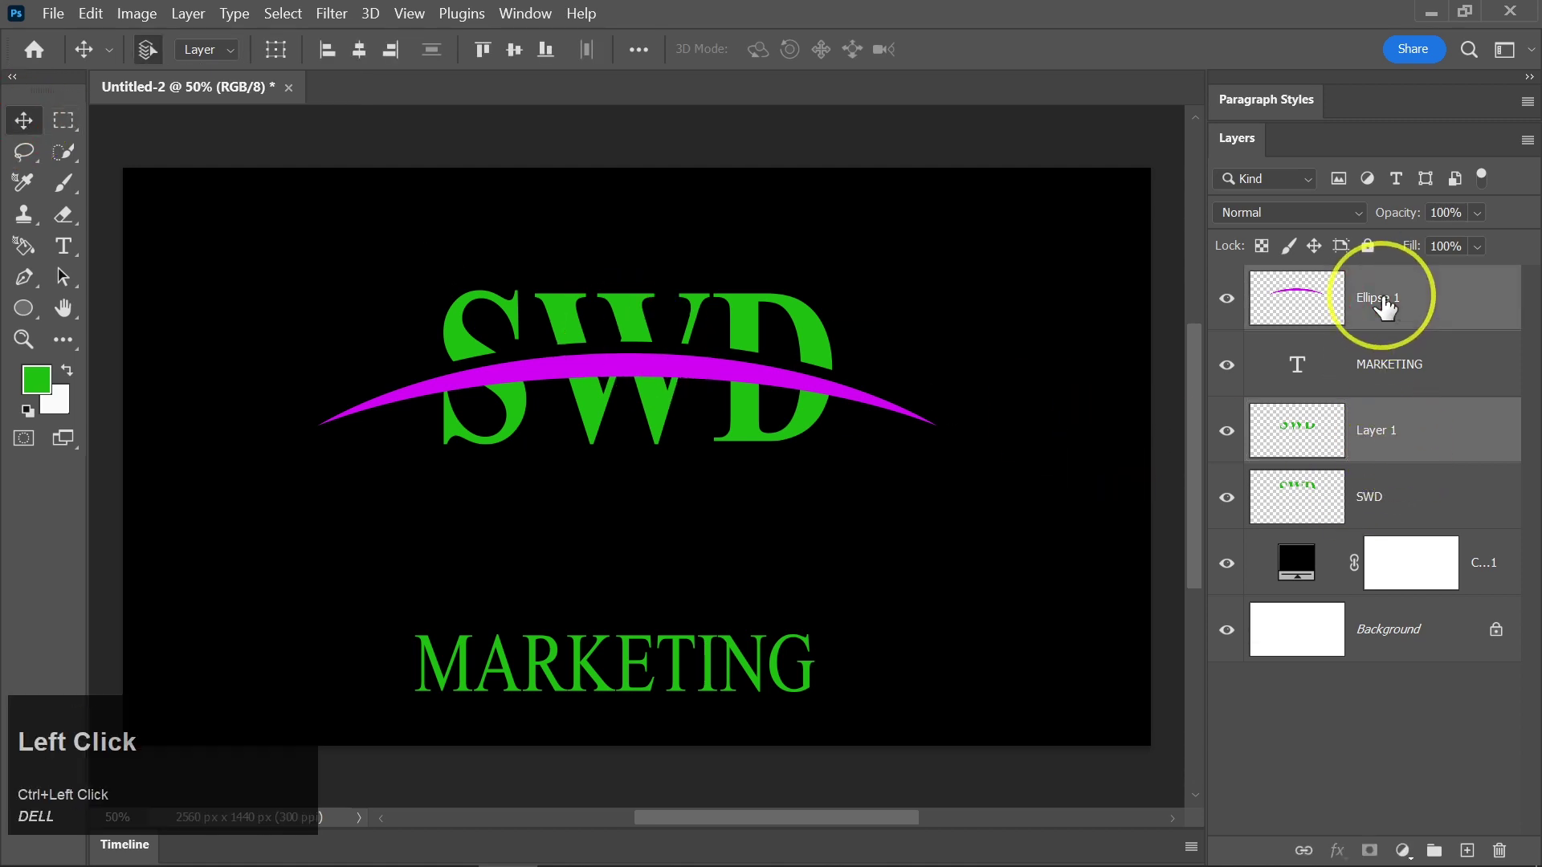
right_click(1392, 300)
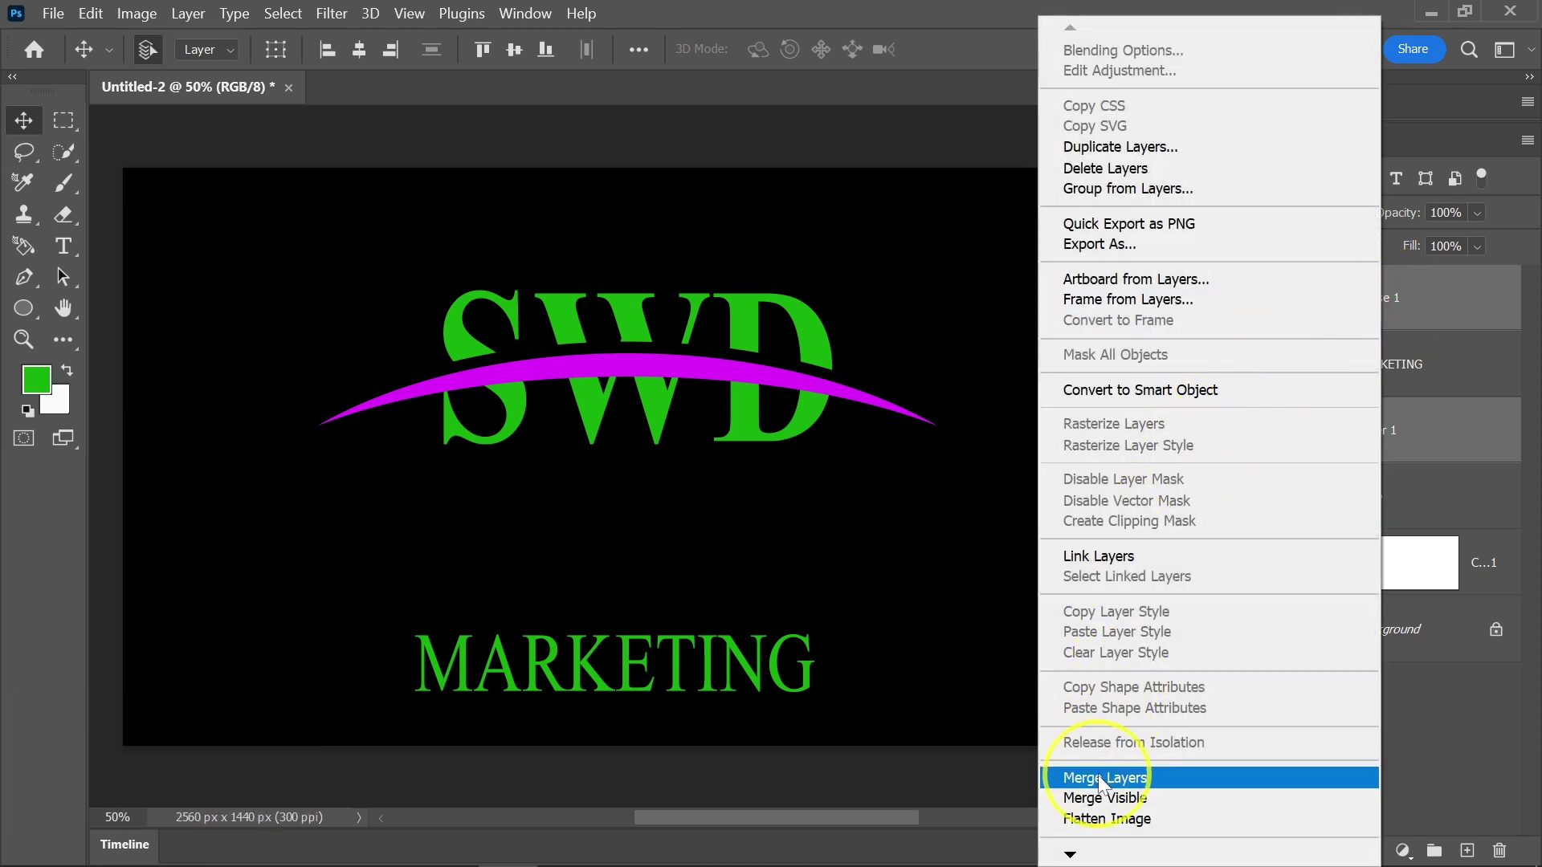
left_click(1108, 780)
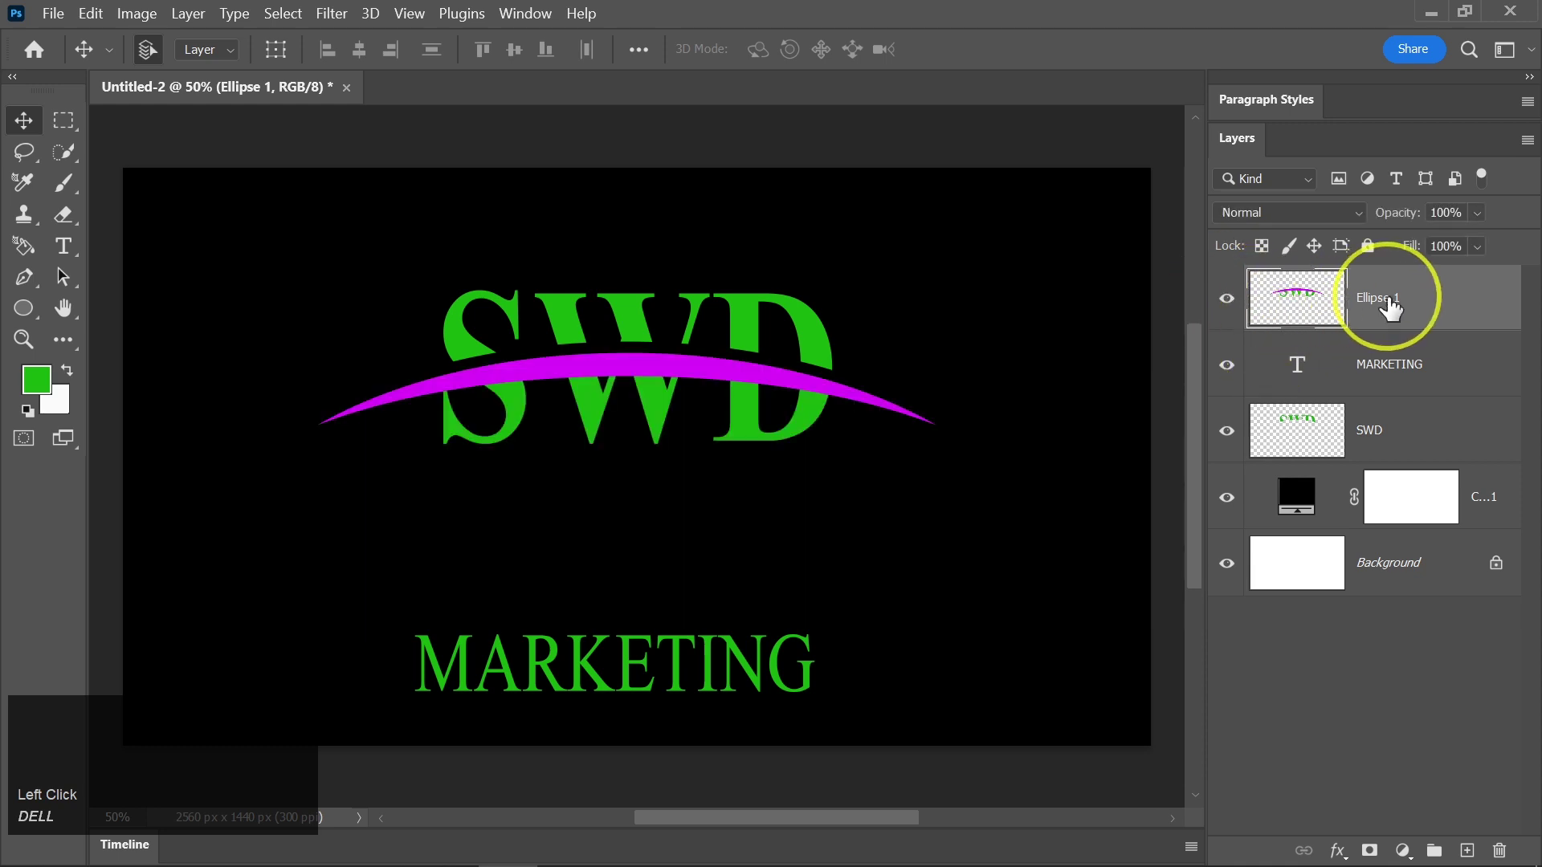
Add a blue Color Overlay to the Ellipse 1 arc layer via Blending Options.
right_click(1164, 162)
left_click(1143, 51)
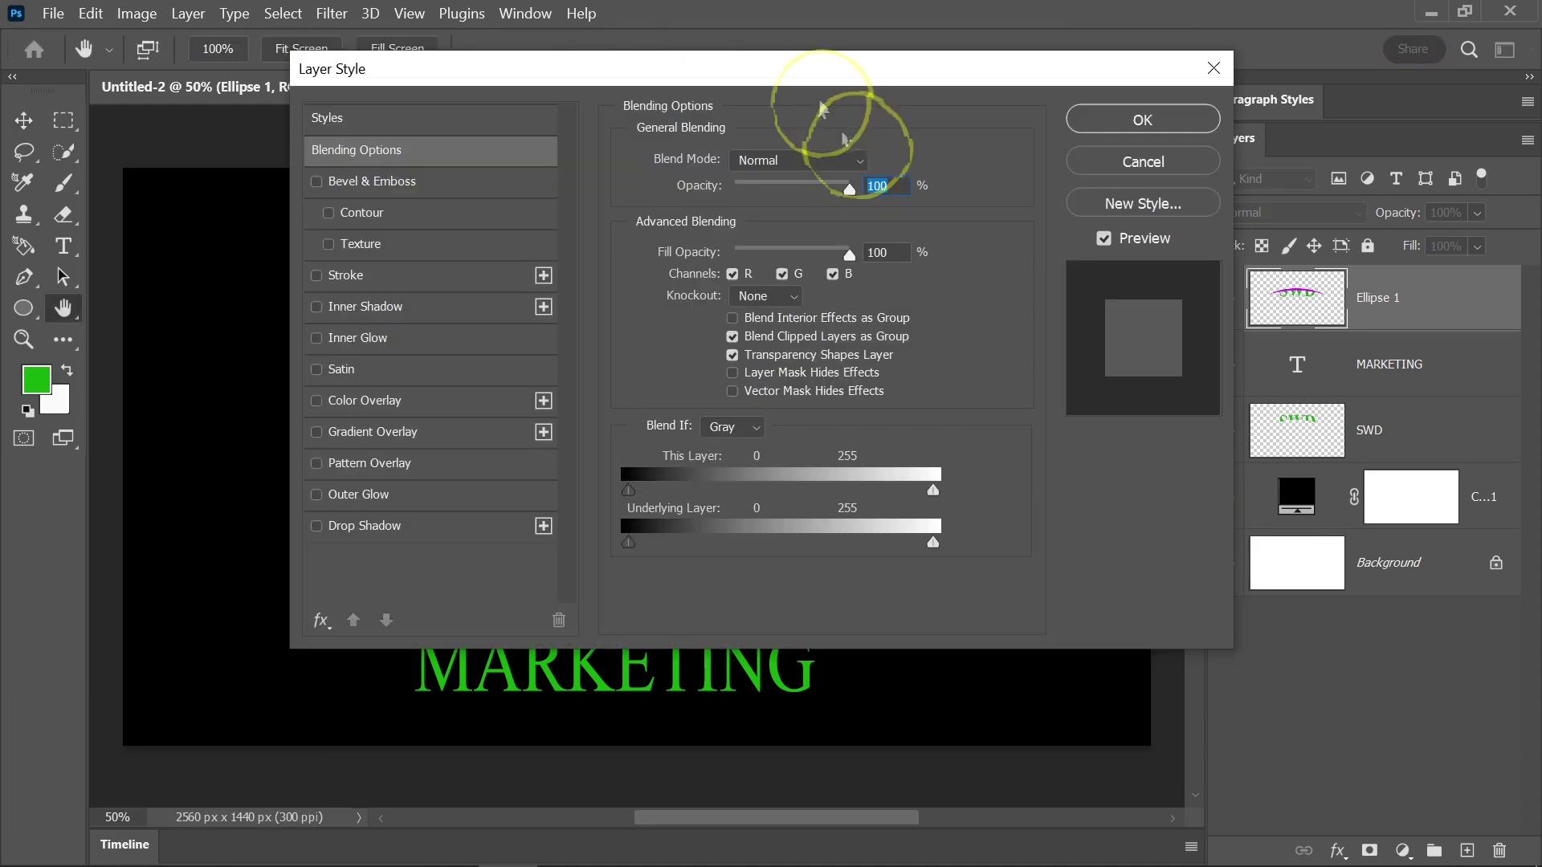
left_click_drag(958, 112, 841, 469)
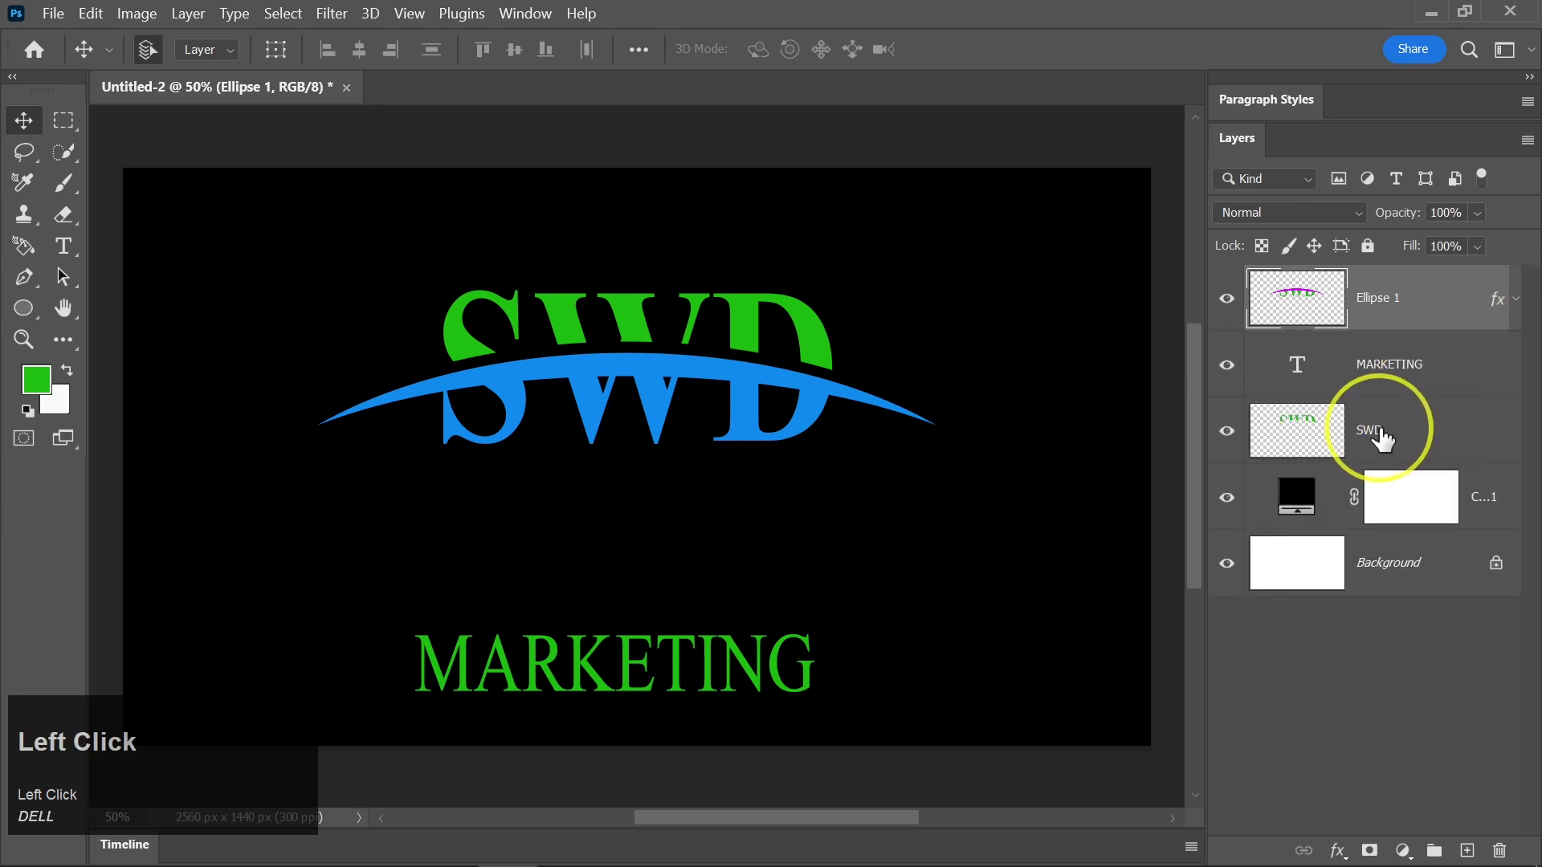
Add a near-white #f6f8f9 Color Overlay to the SWD letters layer.
right_click(1388, 429)
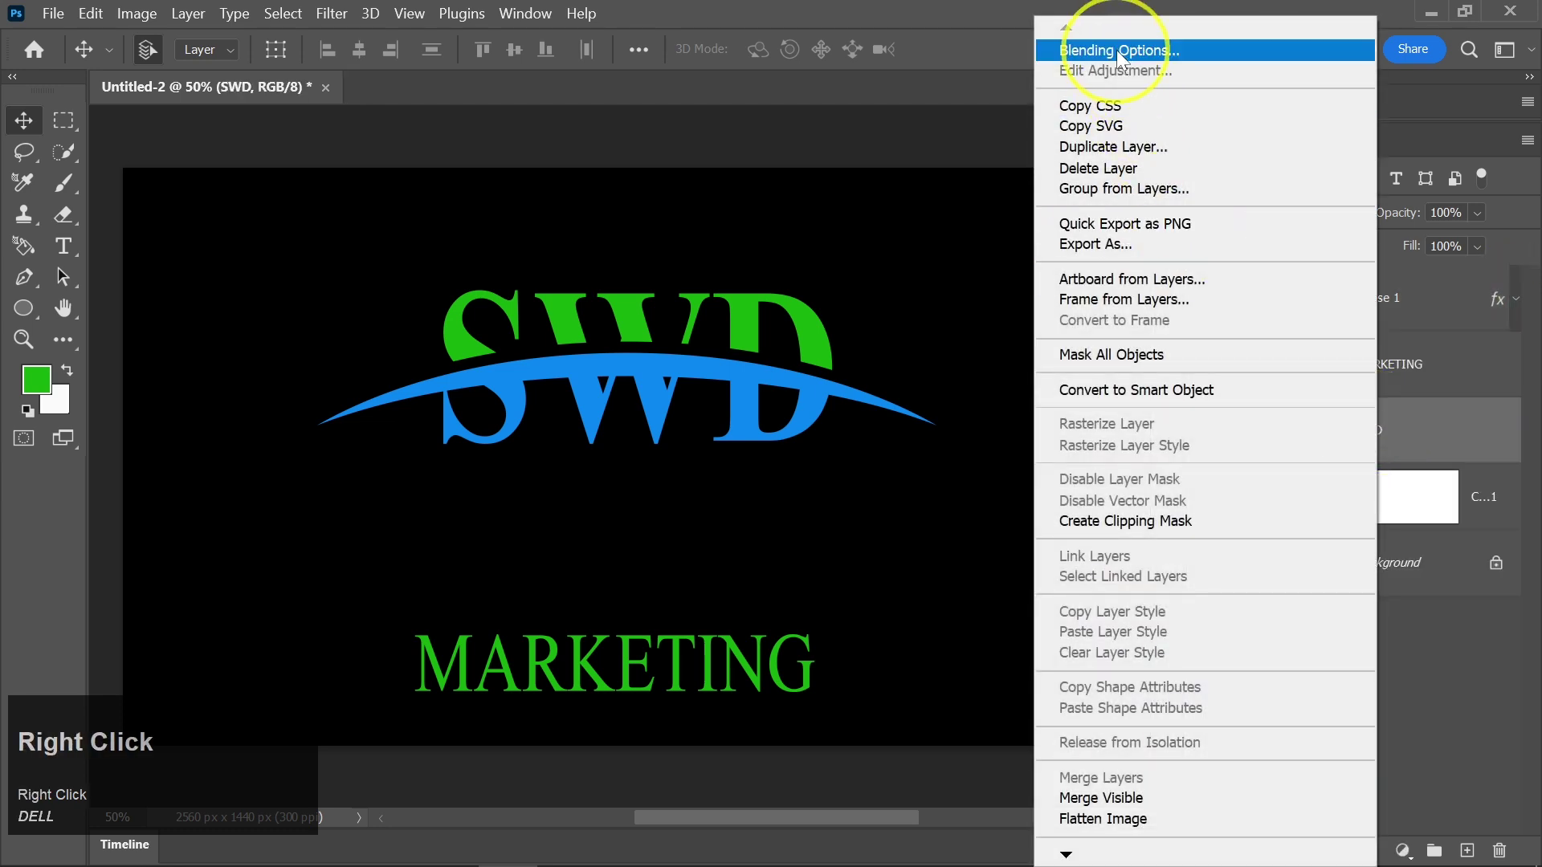
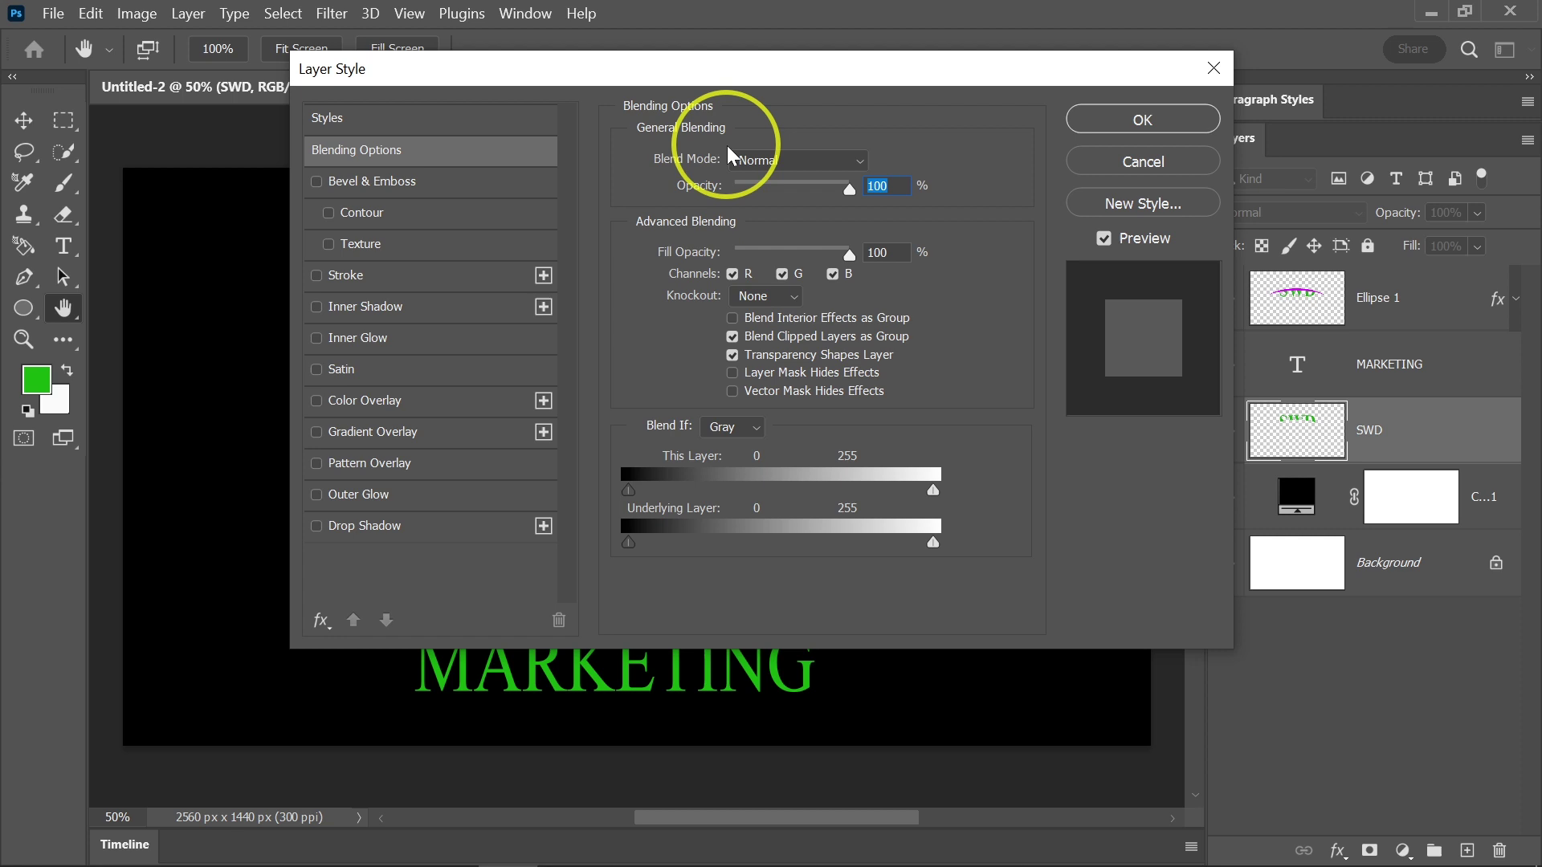
left_click_drag(886, 116, 788, 446)
left_click(1262, 226)
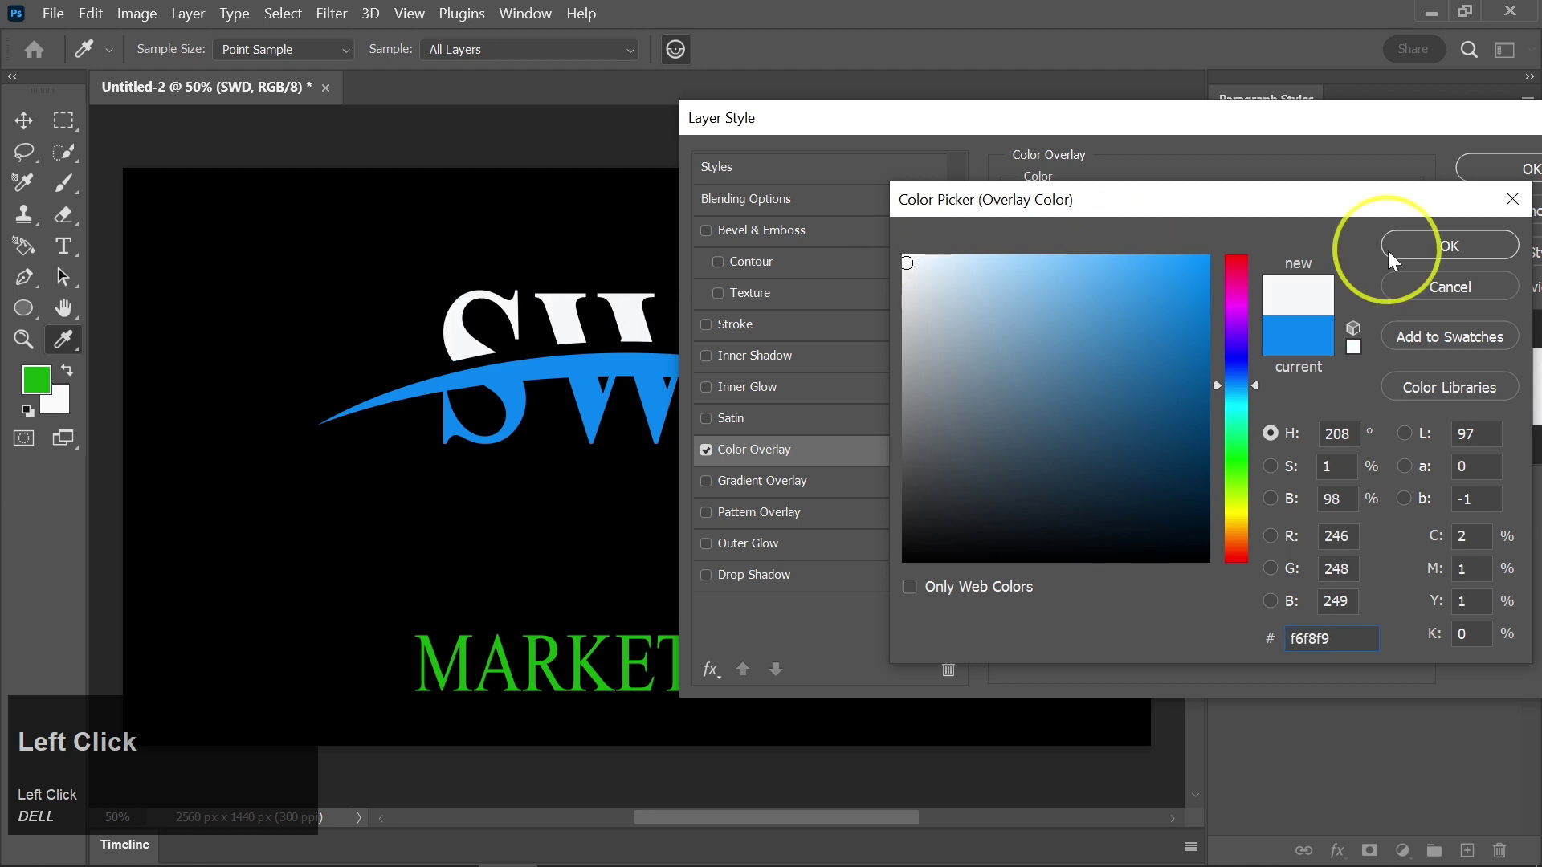
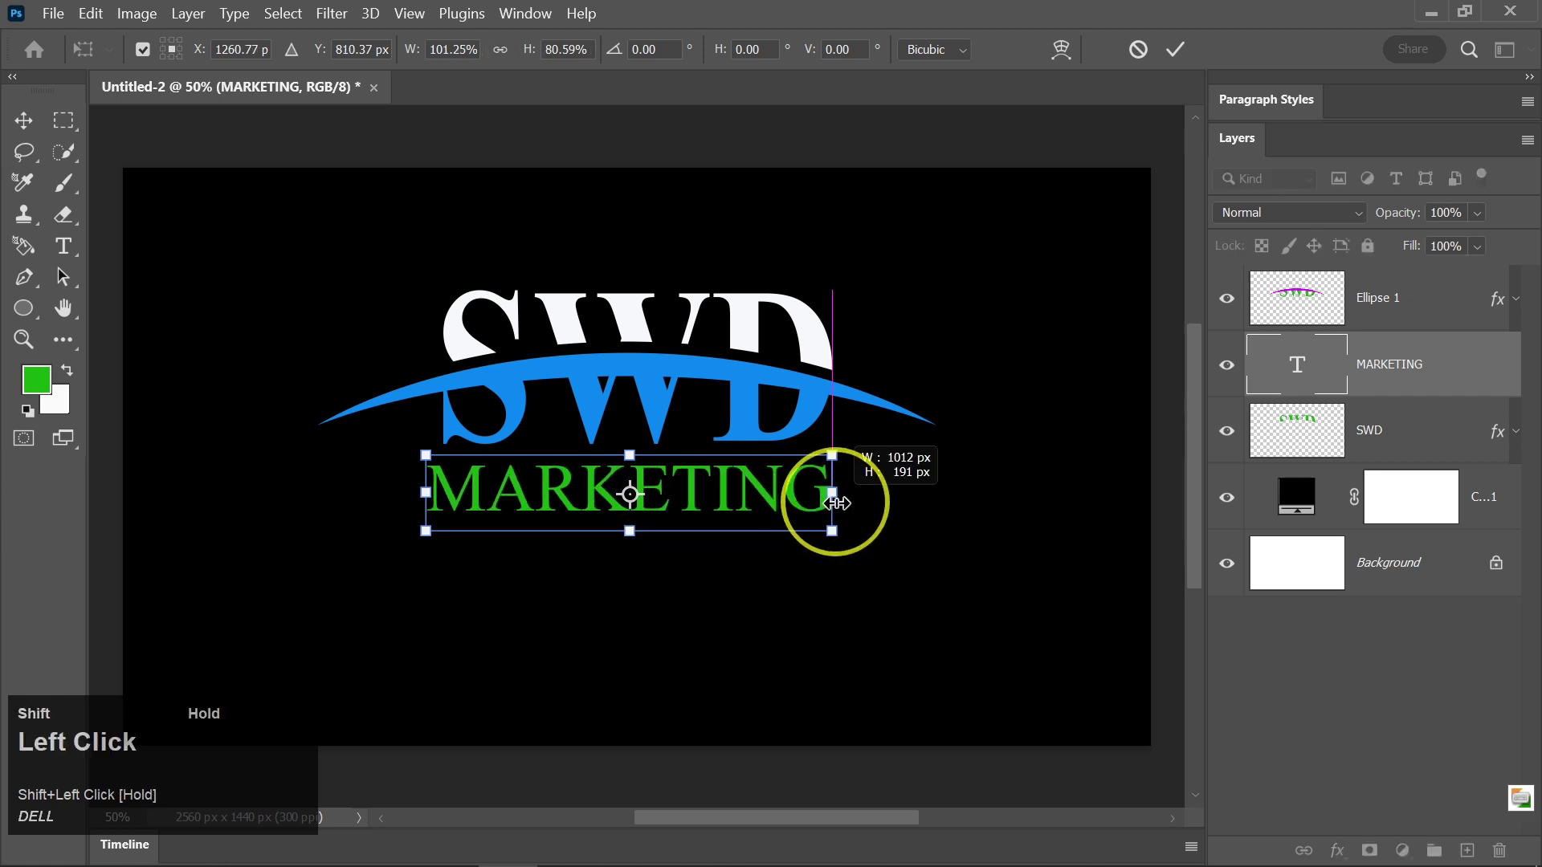
Nudge MARKETING one pixel left to fine-tune its position beneath the arc.
key("Left")
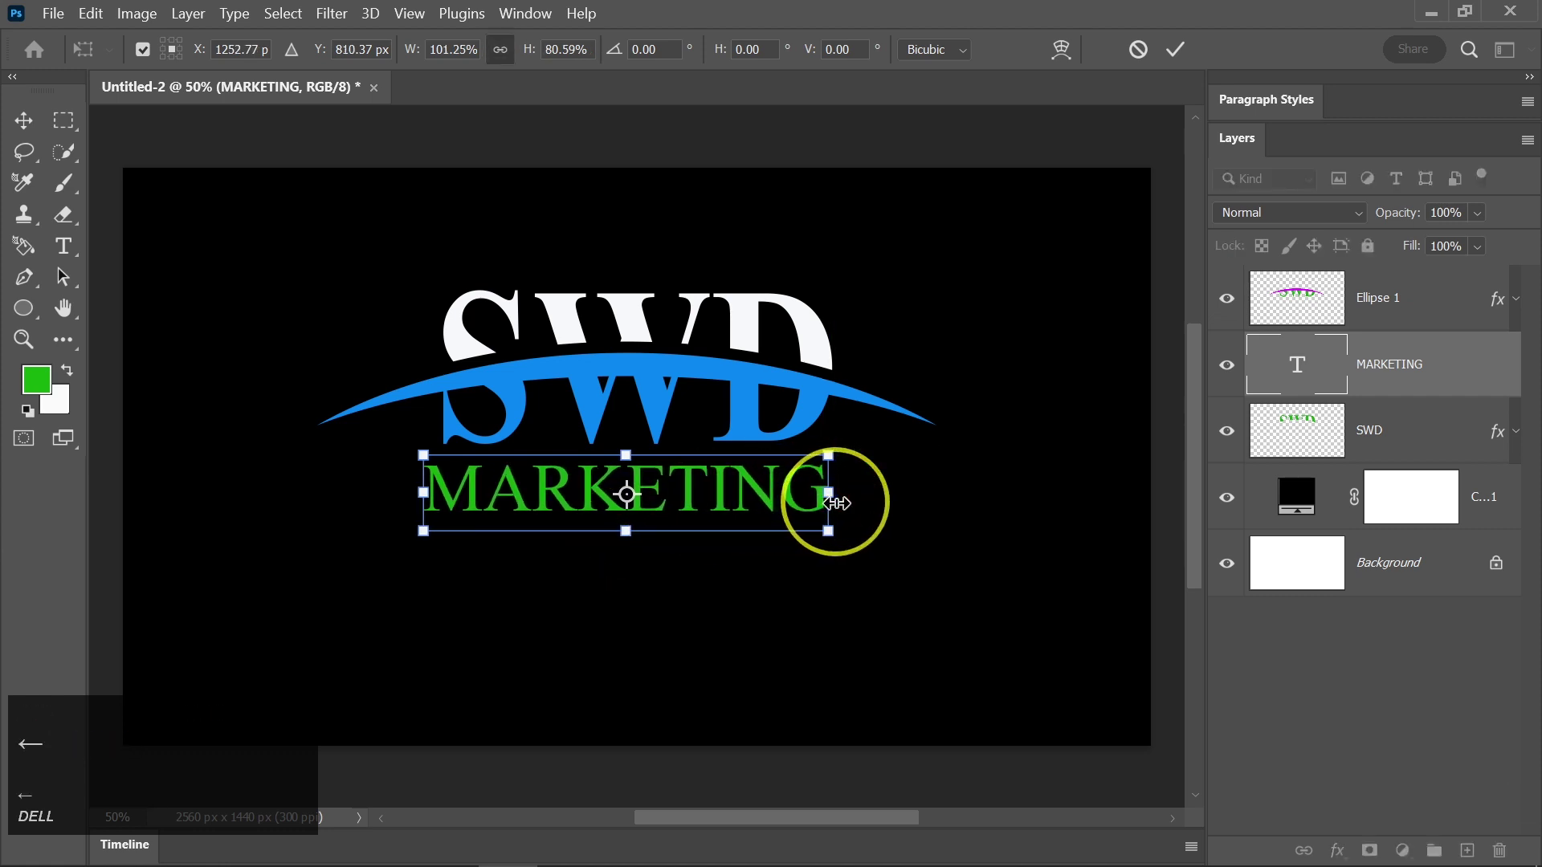